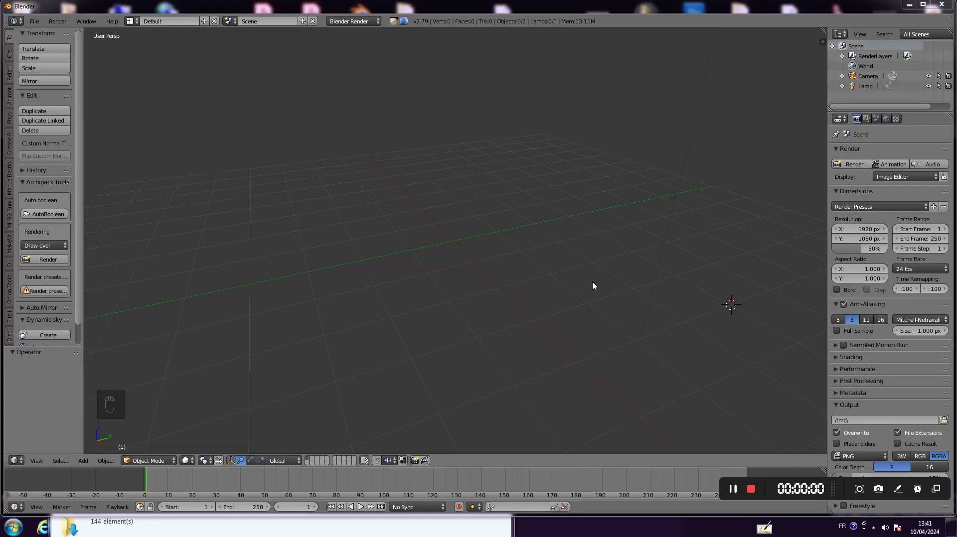
Snap the 3D cursor to the world centre and bring up the FBX import file browser
{"action": "left_click_drag", "start_coordinate": [529, 275], "coordinate": [500, 330]}
{"action": "key", "text": "shift+s"}
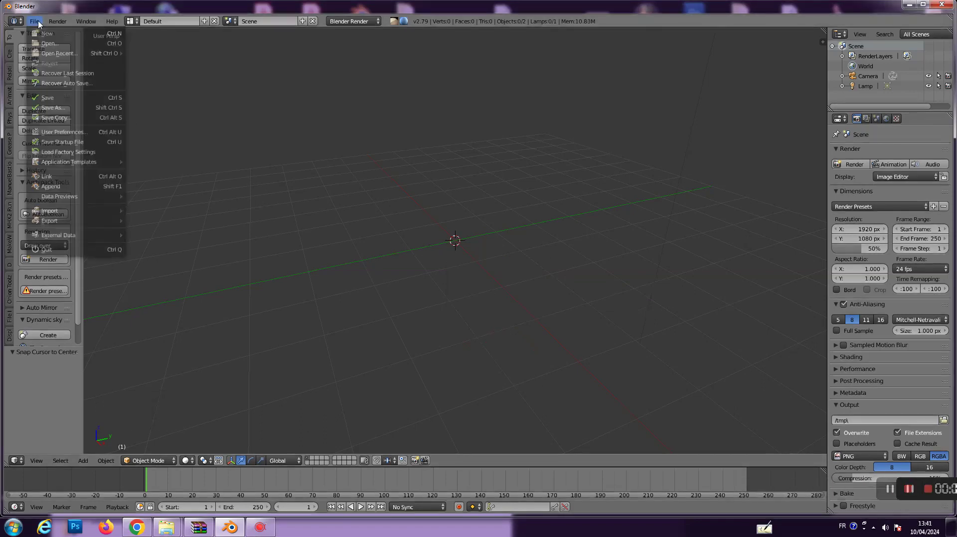
{"action": "left_click_drag", "start_coordinate": [40, 93], "coordinate": [154, 240]}
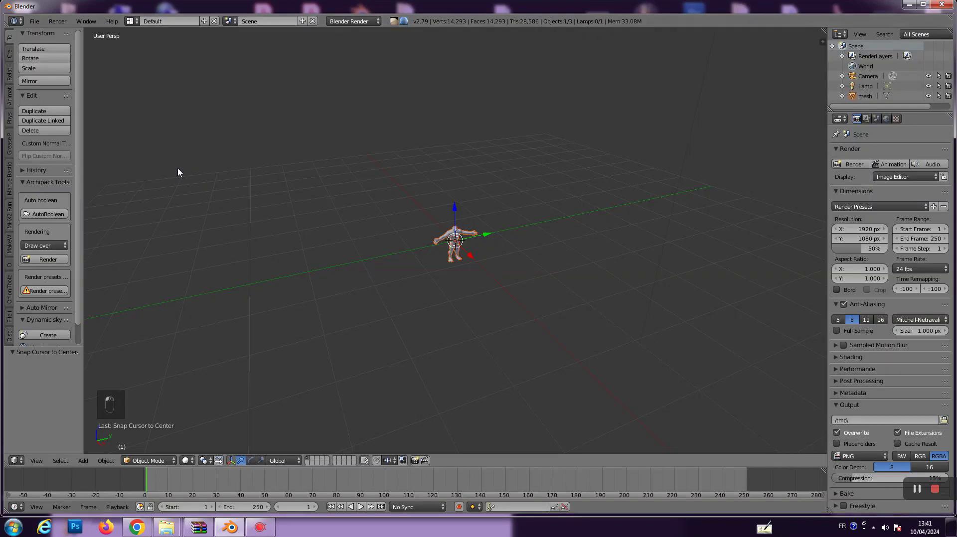
Raise the imported Venom creature along Z and scale it so it stands on the grid
{"action": "key", "text": "g"}
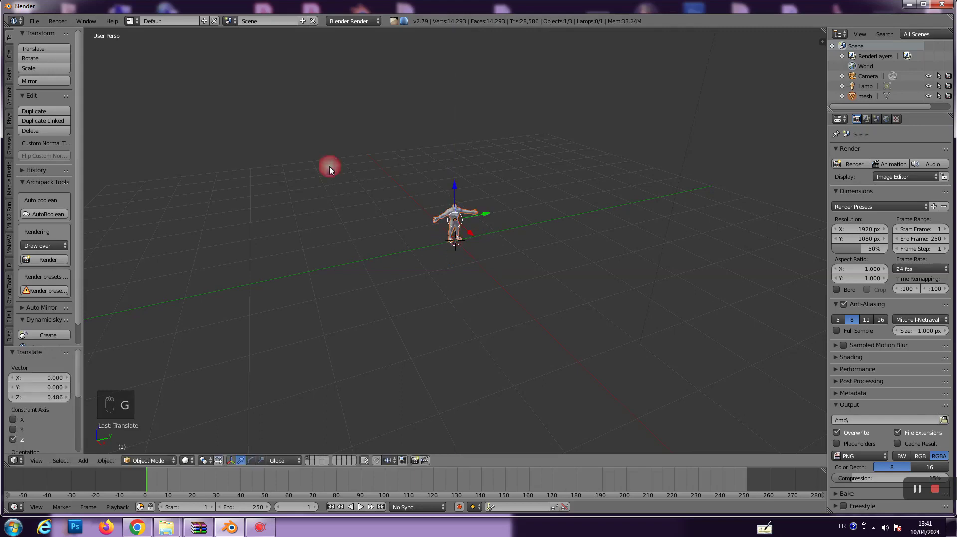
{"action": "left_click", "coordinate": [333, 170]}
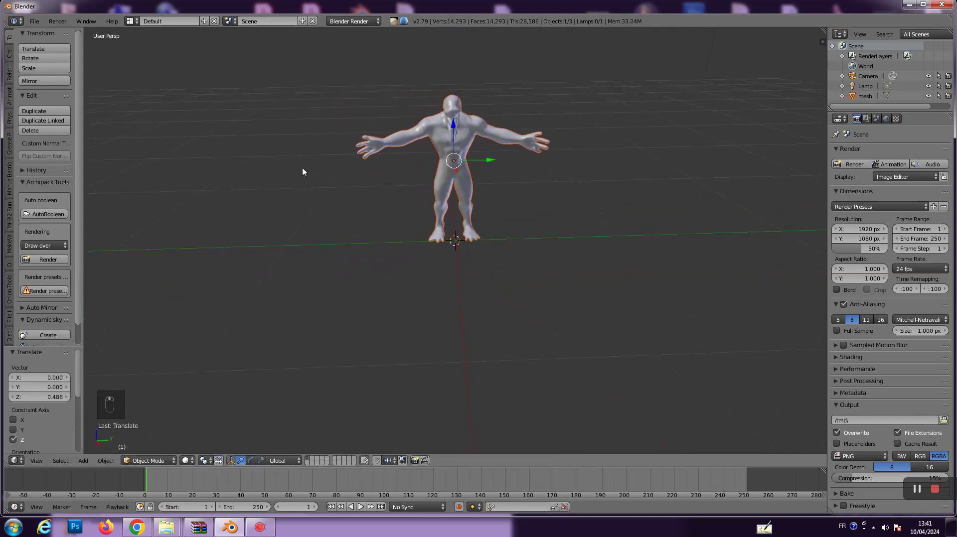
{"action": "key", "text": "s"}
{"action": "key", "text": "g"}
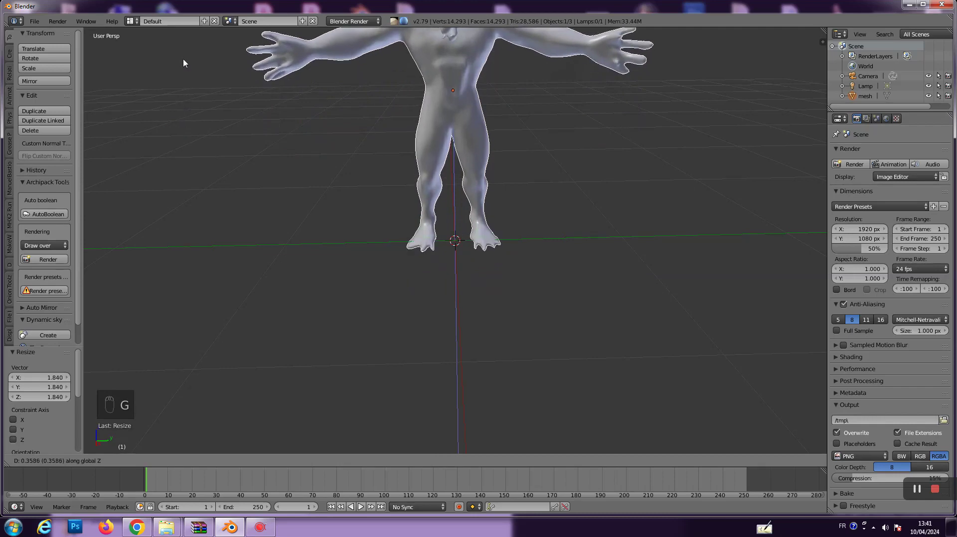
Orbit around the creature and select its mesh
{"action": "middle_click", "coordinate": [538, 175]}
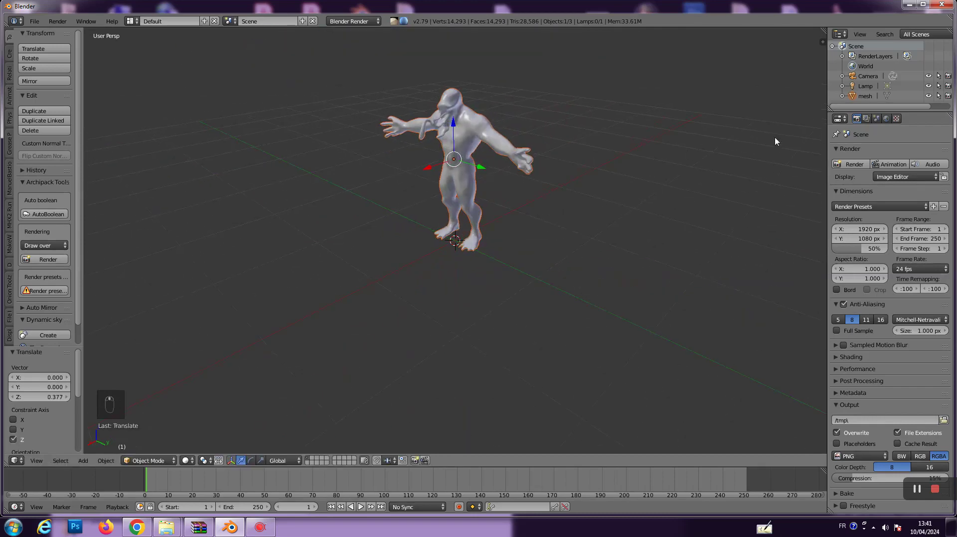
{"action": "right_click", "coordinate": [482, 121]}
{"action": "right_click", "coordinate": [826, 194]}
{"action": "right_click", "coordinate": [572, 276]}
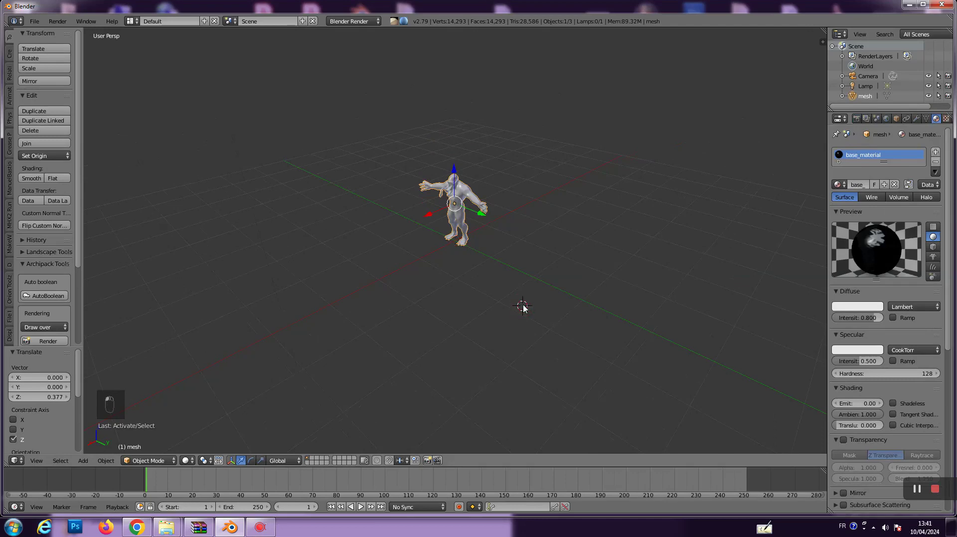
Add a mesh plane at the world centre and scale it into a large ground floor
{"action": "key", "text": "shift+a"}
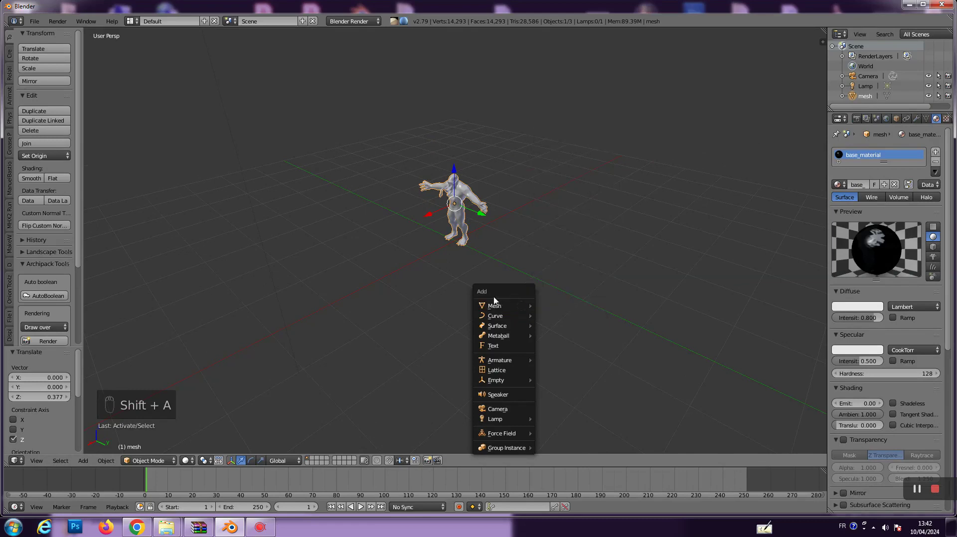
{"action": "key", "text": "shift+s"}
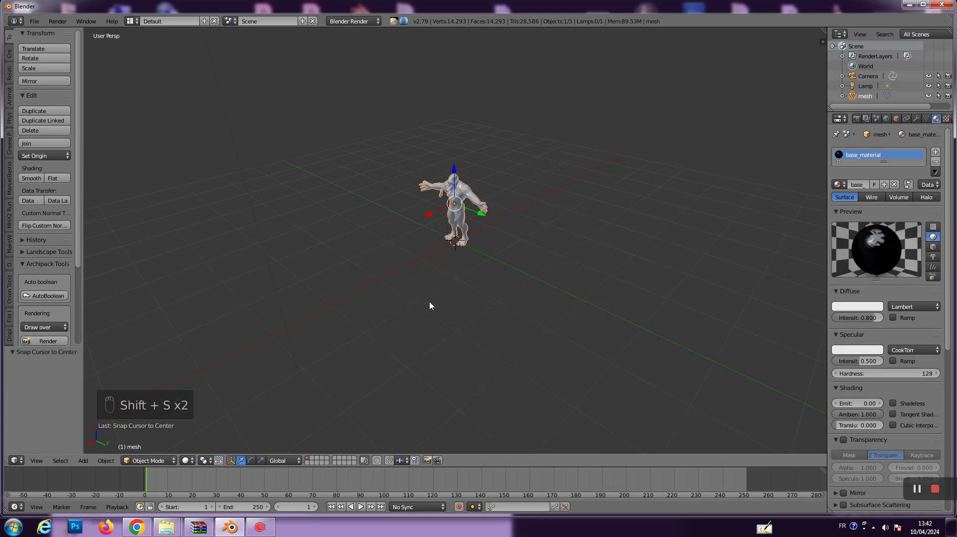
{"action": "key", "text": "shift+a"}
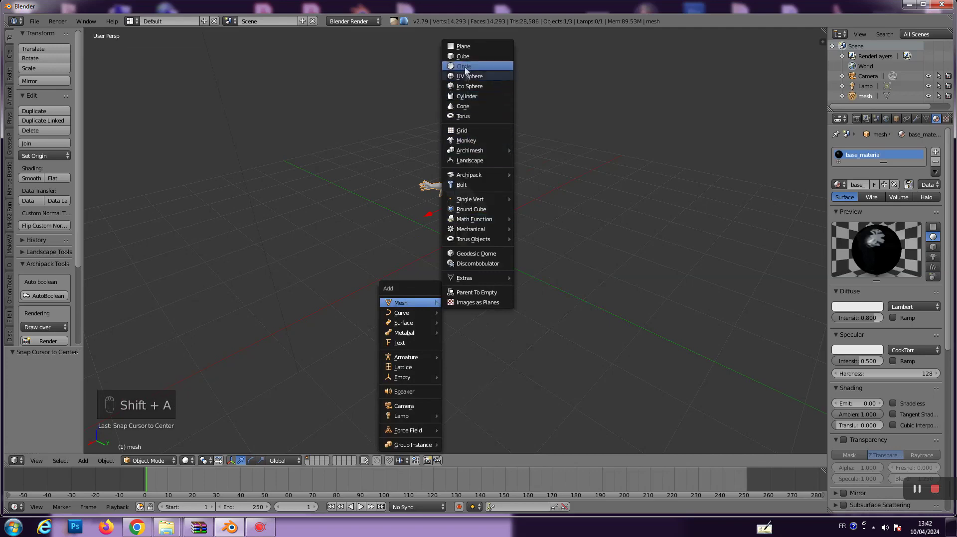
{"action": "key", "text": "s"}
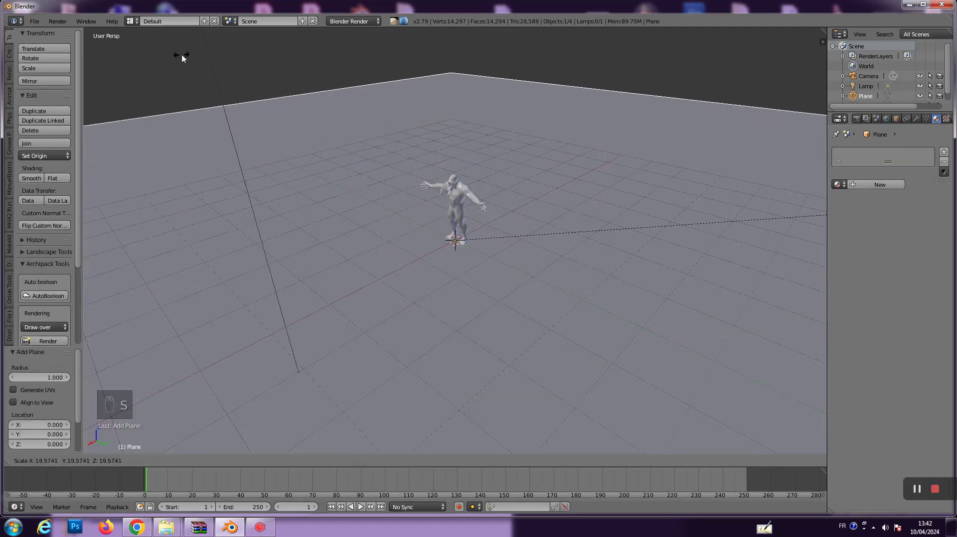
{"action": "right_click", "coordinate": [620, 270]}
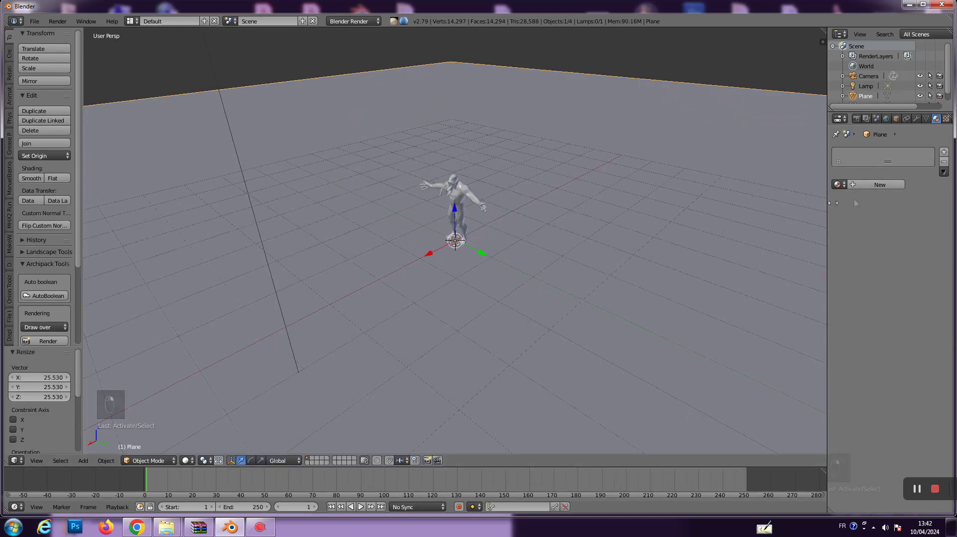
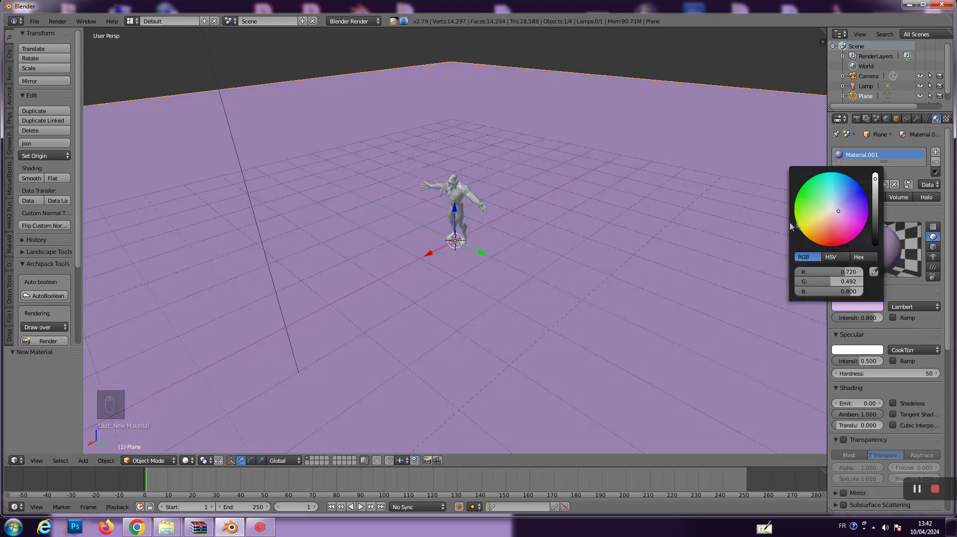
Orbit the view to check the ground plane's pale lilac material under the creature
{"action": "middle_click", "coordinate": [603, 277]}
{"action": "middle_click", "coordinate": [625, 246]}
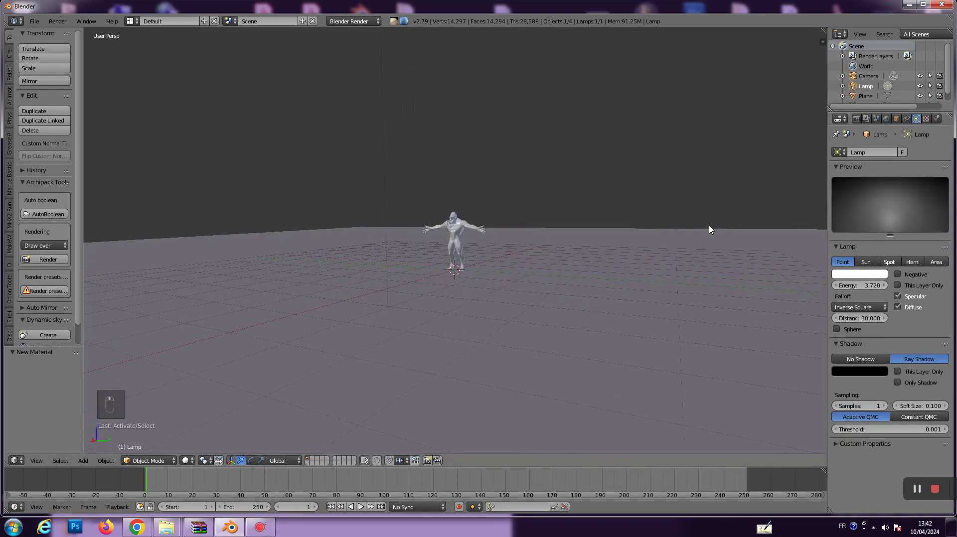
{"action": "middle_click", "coordinate": [710, 229]}
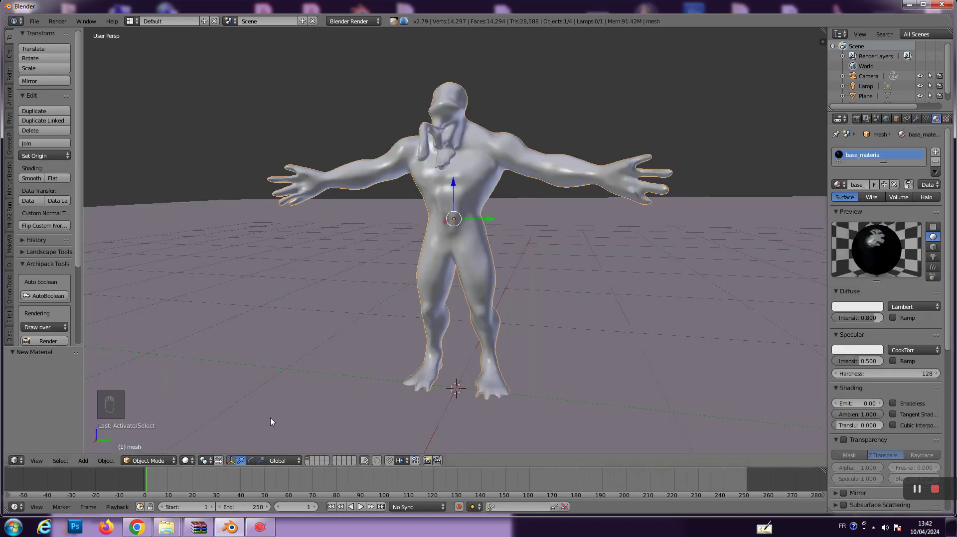
{"action": "left_click", "coordinate": [192, 464]}
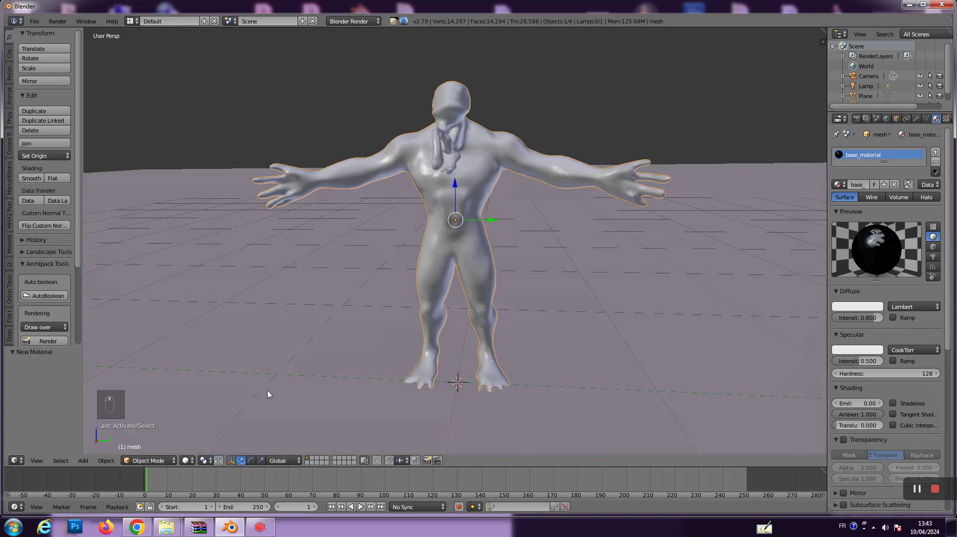
Enter Edit Mode on the creature mesh and deselect all its vertices
{"action": "type", "text": "..."}
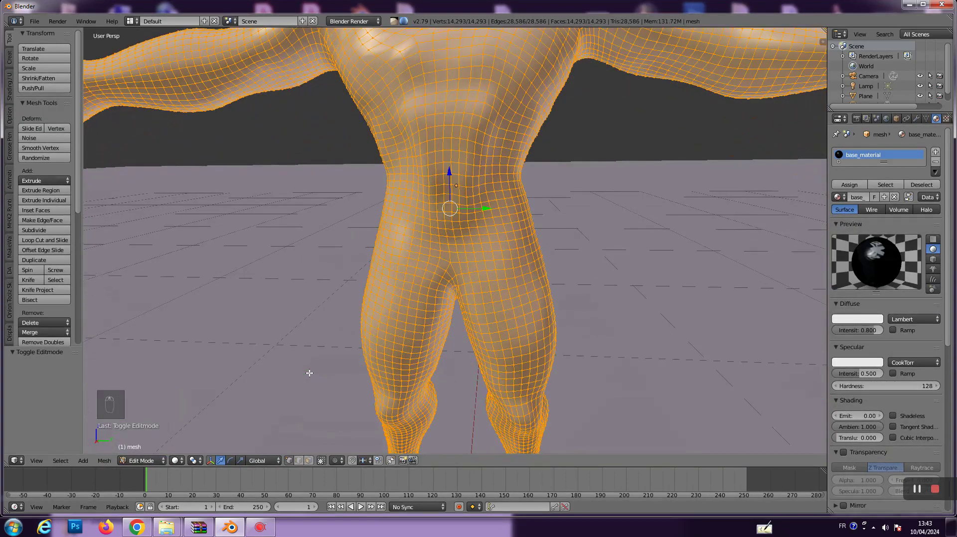
{"action": "key", "text": "a"}
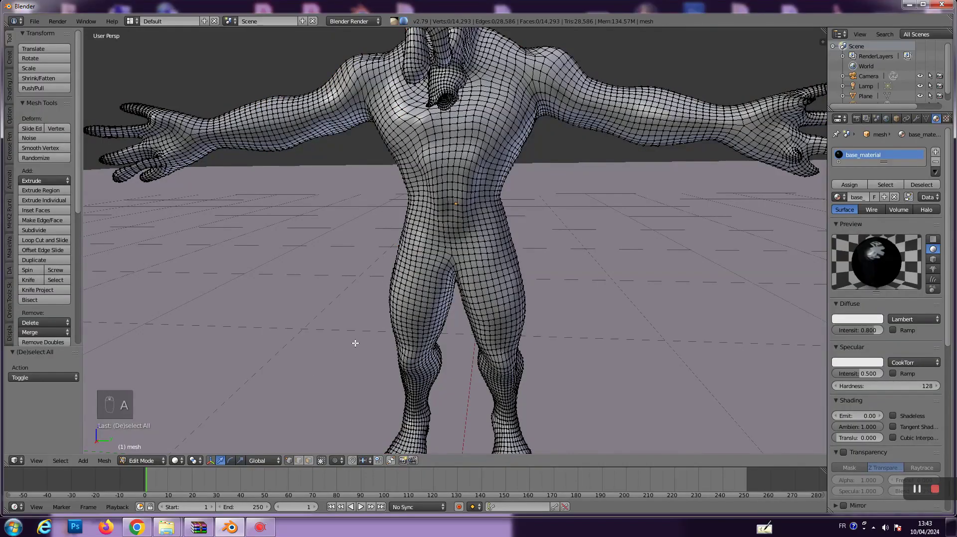
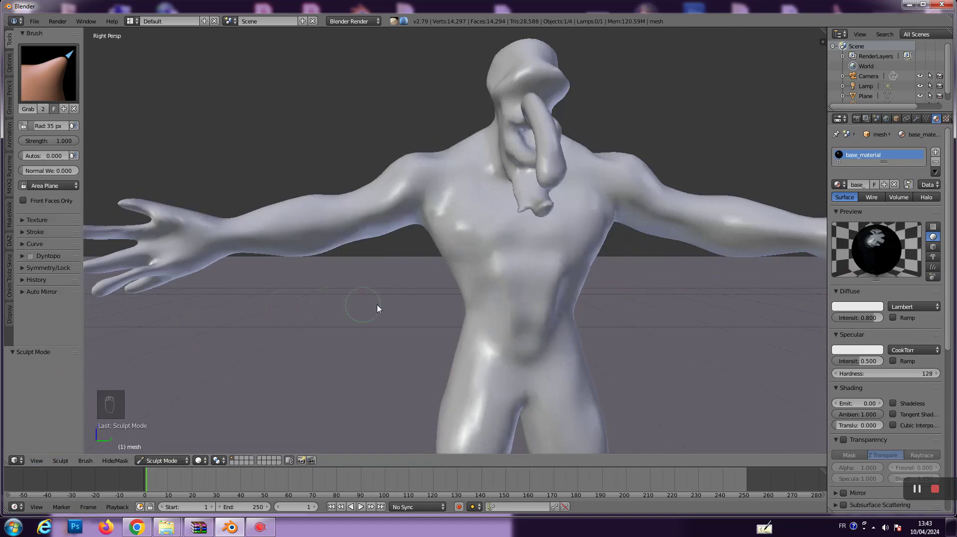
Pull a long tongue tentacle out of the mouth with the Grab brush and enlarge the brush
{"action": "left_click_drag", "start_coordinate": [671, 307], "coordinate": [614, 341]}
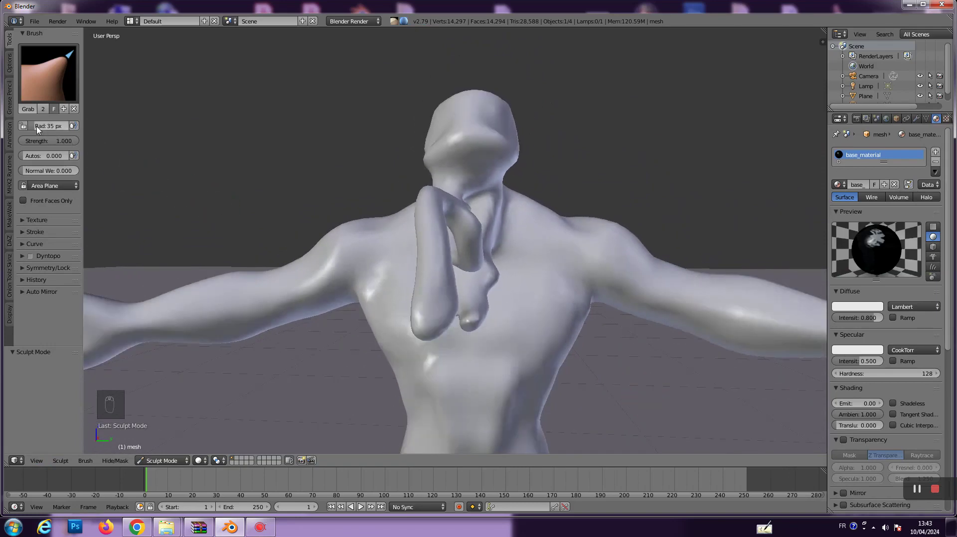
{"action": "left_click_drag", "start_coordinate": [38, 127], "coordinate": [409, 119]}
{"action": "left_click_drag", "start_coordinate": [445, 108], "coordinate": [569, 155]}
{"action": "left_click", "coordinate": [531, 163]}
{"action": "middle_click", "coordinate": [507, 168]}
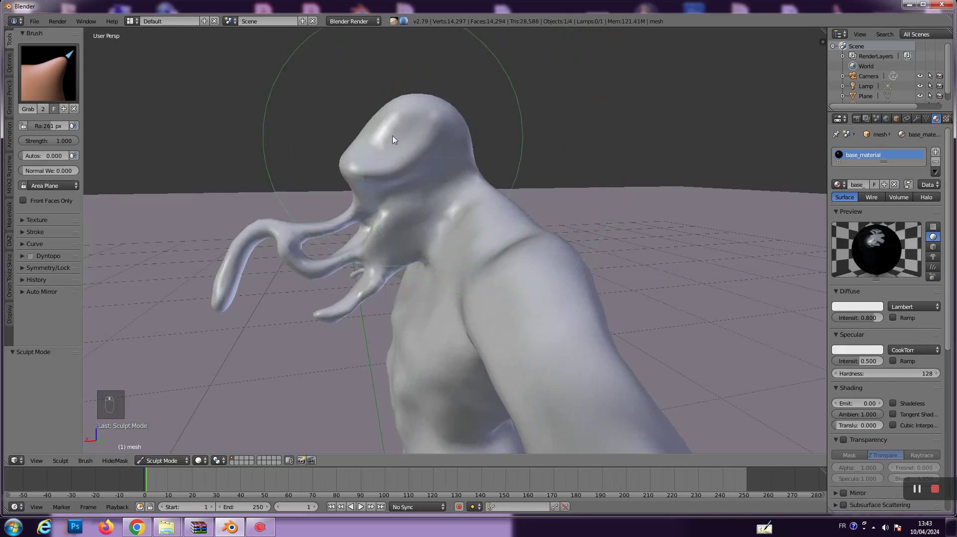
Sculpt the head and tentacles and drag the tongue down into a new shape toward the arm
{"action": "left_click_drag", "start_coordinate": [370, 131], "coordinate": [359, 128]}
{"action": "middle_click", "coordinate": [360, 128]}
{"action": "left_click_drag", "start_coordinate": [366, 129], "coordinate": [340, 177]}
{"action": "left_click_drag", "start_coordinate": [339, 176], "coordinate": [351, 162]}
{"action": "left_click_drag", "start_coordinate": [351, 161], "coordinate": [468, 151]}
{"action": "left_click_drag", "start_coordinate": [469, 151], "coordinate": [431, 143]}
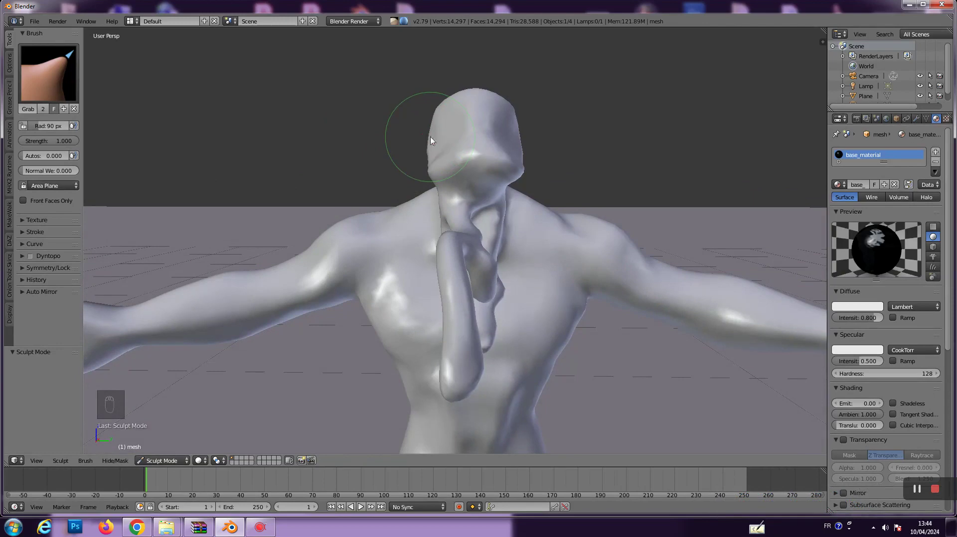
{"action": "left_click_drag", "start_coordinate": [502, 130], "coordinate": [393, 323]}
{"action": "left_click_drag", "start_coordinate": [370, 329], "coordinate": [384, 318]}
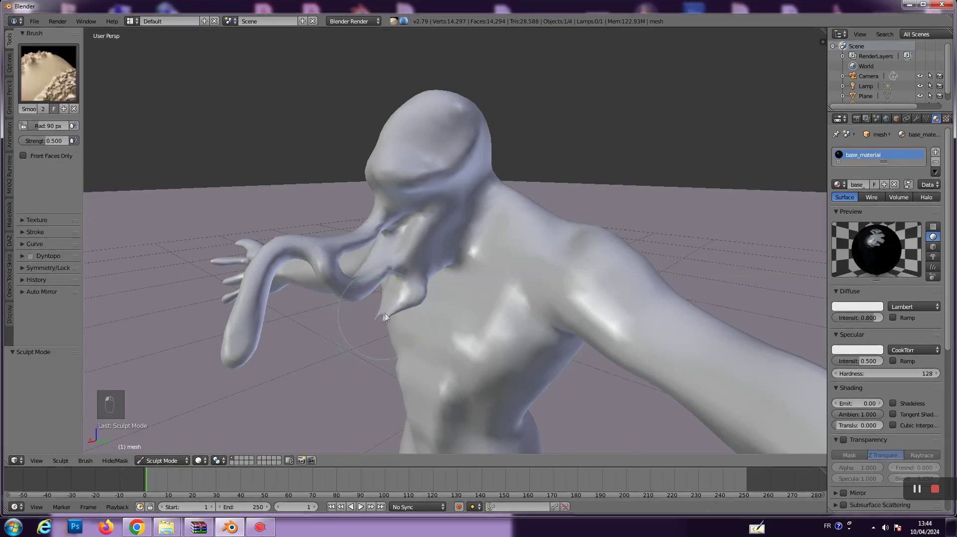
Smooth the tongue's join with the mouth and the lumpy area under the chin
{"action": "left_click_drag", "start_coordinate": [283, 279], "coordinate": [330, 244]}
{"action": "middle_click", "coordinate": [471, 251]}
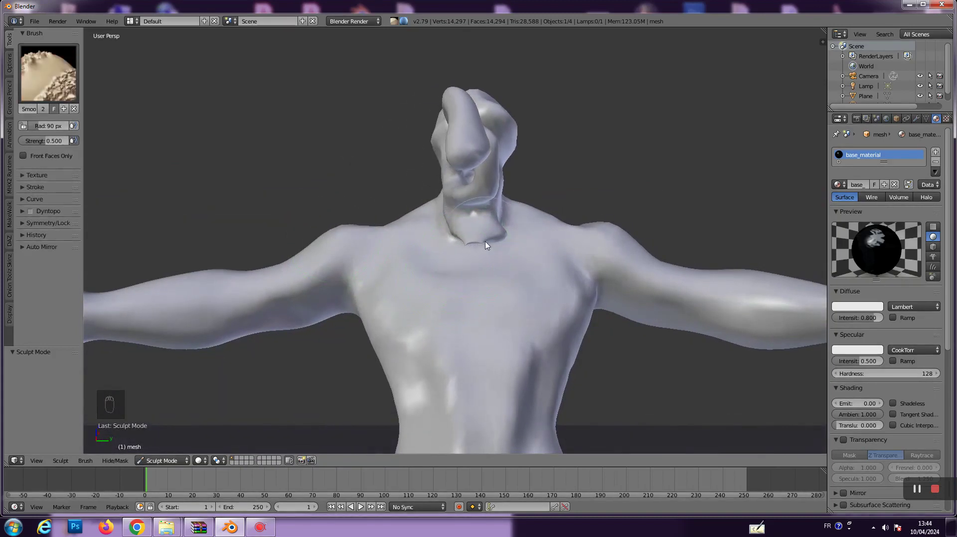
{"action": "left_click_drag", "start_coordinate": [467, 242], "coordinate": [490, 239]}
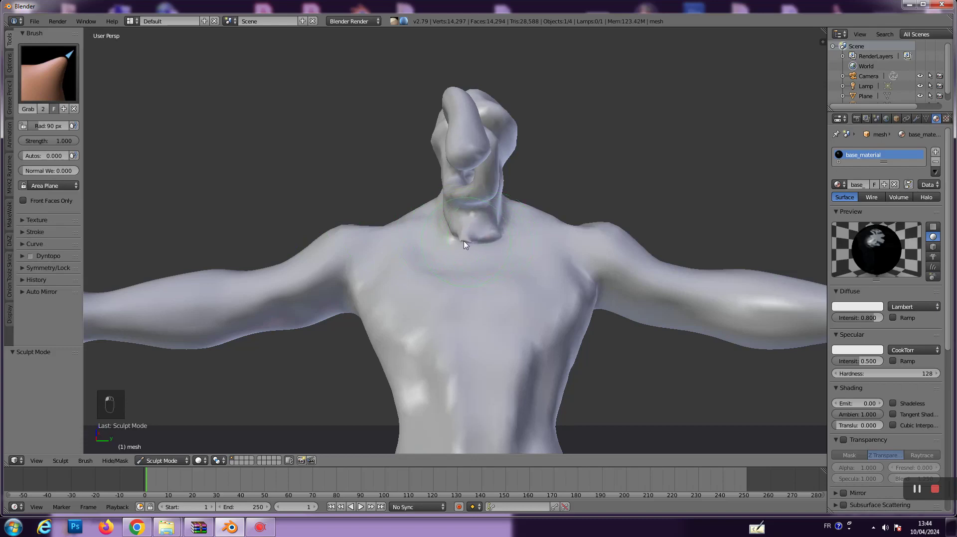
Grab the tongue tentacle and bend it down over the chest, checking from the side
{"action": "left_click", "coordinate": [481, 237]}
{"action": "left_click_drag", "start_coordinate": [473, 238], "coordinate": [459, 241]}
{"action": "middle_click", "coordinate": [449, 243]}
{"action": "middle_click", "coordinate": [442, 246]}
{"action": "left_click_drag", "start_coordinate": [442, 247], "coordinate": [389, 271]}
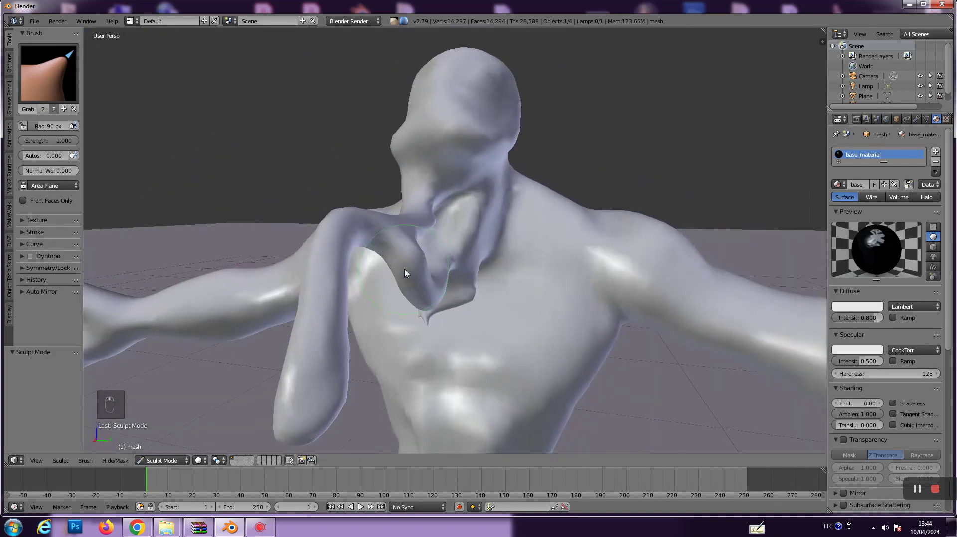
{"action": "middle_click", "coordinate": [316, 348]}
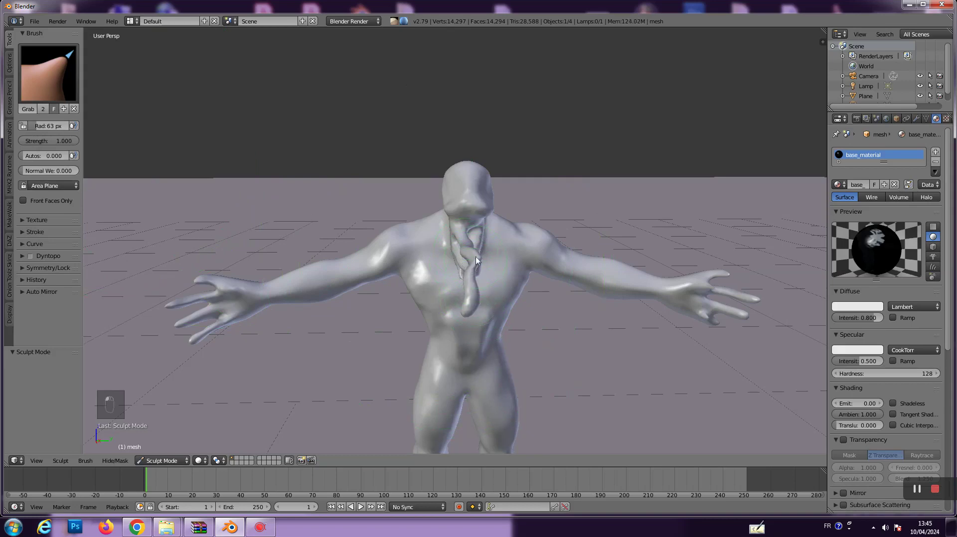
{"action": "left_click_drag", "start_coordinate": [506, 276], "coordinate": [438, 276]}
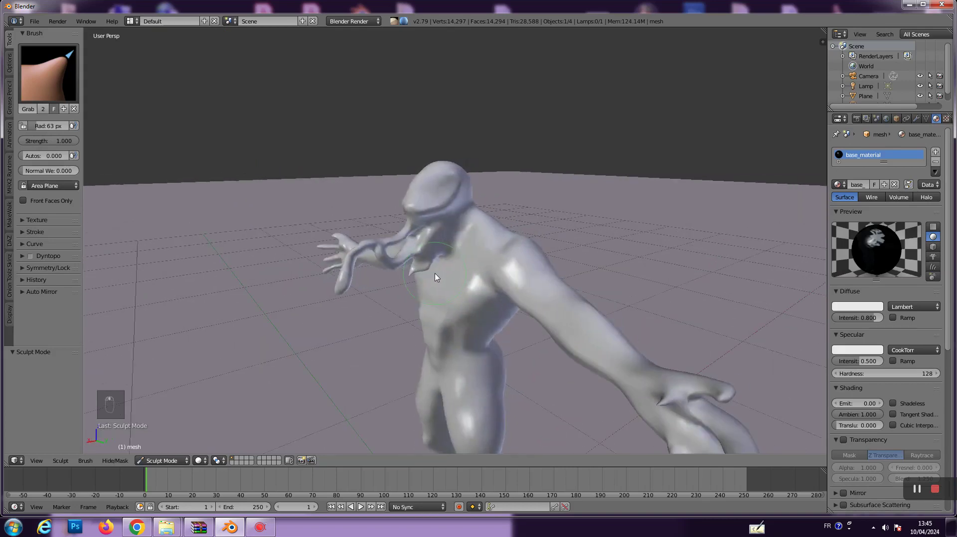
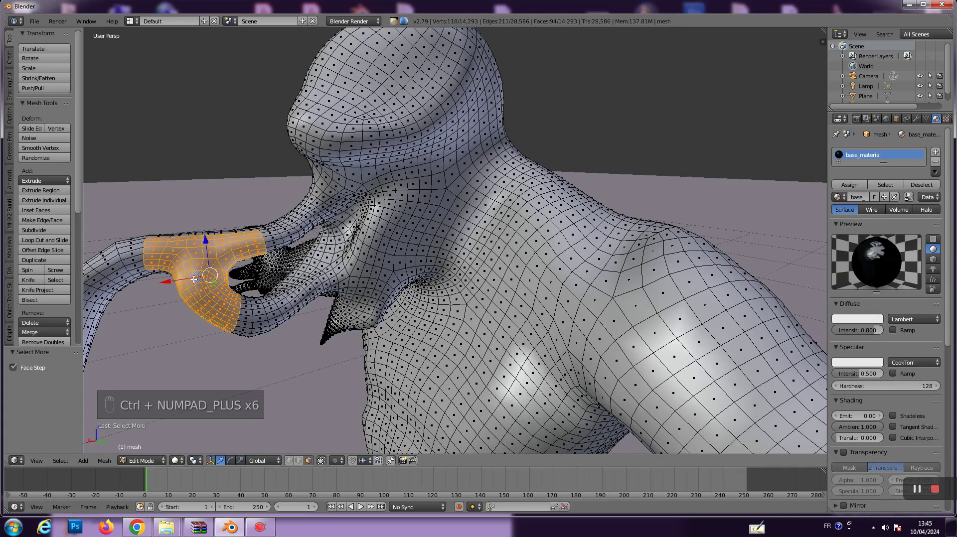
Grow a face selection across the hand-like tongue end and delete those faces
{"action": "key", "text": "a"}
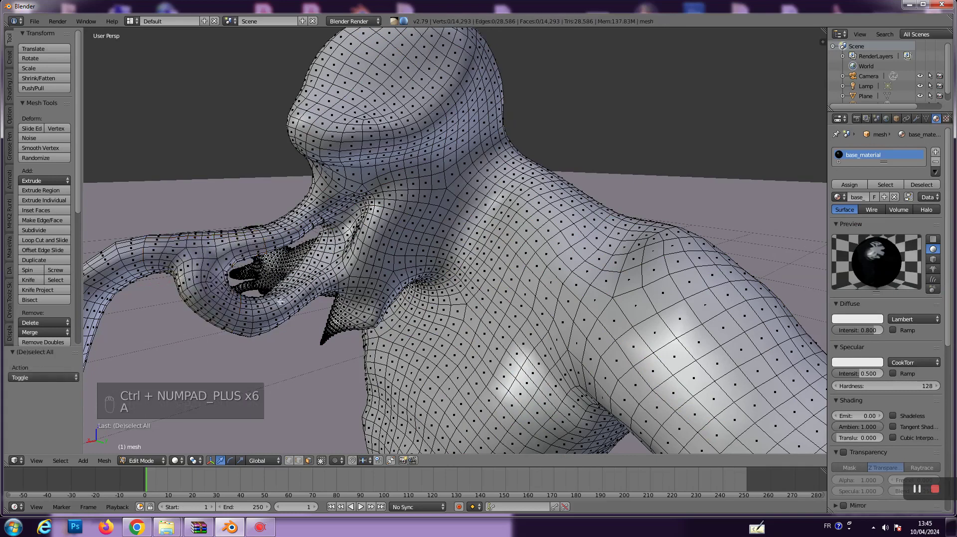
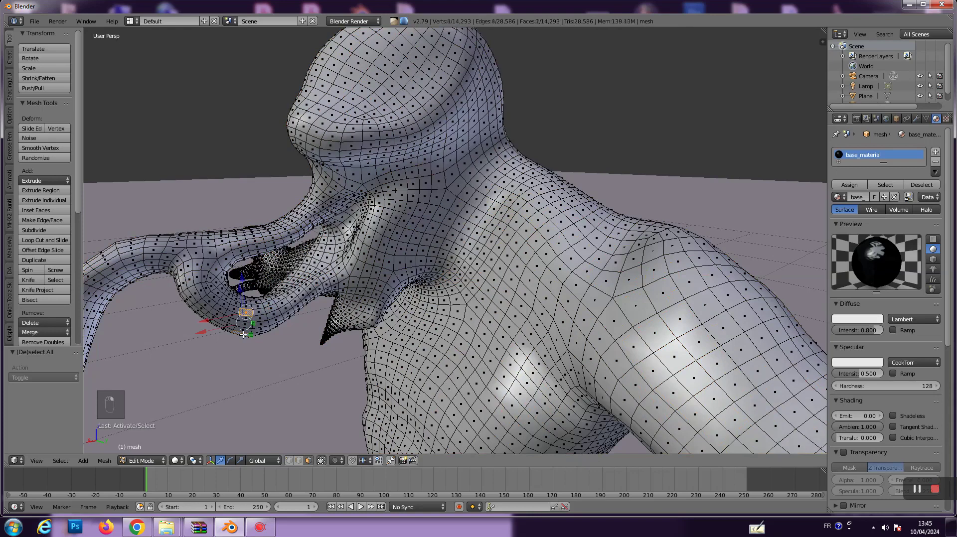
{"action": "key", "text": "ctrl+KP_Add"}
{"action": "key", "text": "ctrl+KP_Add"}
{"action": "key", "text": "ctrl+KP_Add"}
{"action": "key", "text": "ctrl+KP_Add"}
{"action": "key", "text": "ctrl+KP_Add"}
{"action": "key", "text": "ctrl+KP_Add"}
{"action": "key", "text": "ctrl+KP_Add"}
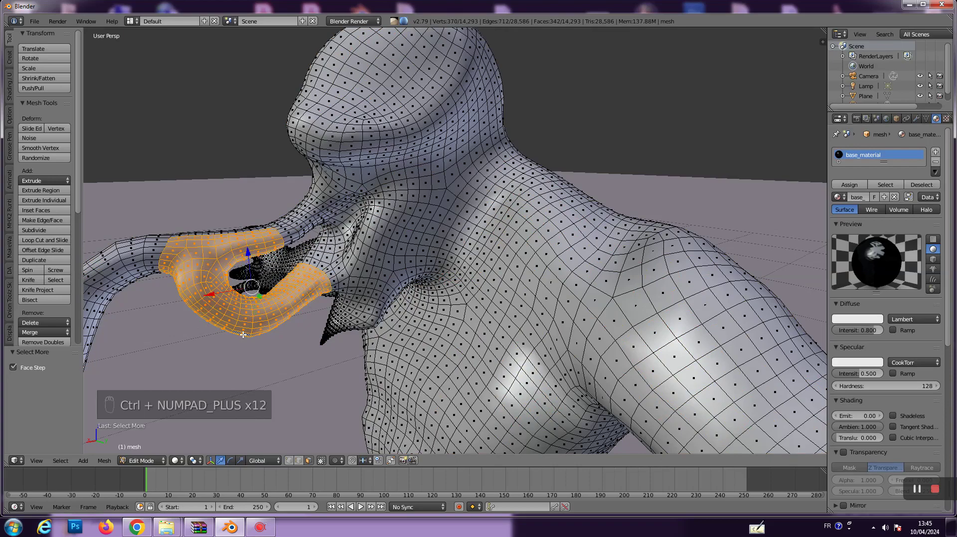
{"action": "key", "text": "ctrl+KP_Add"}
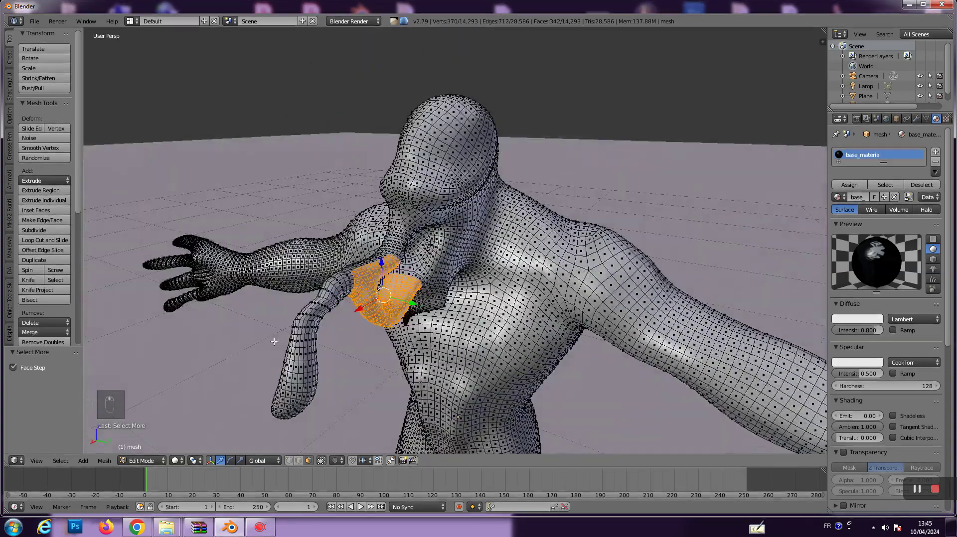
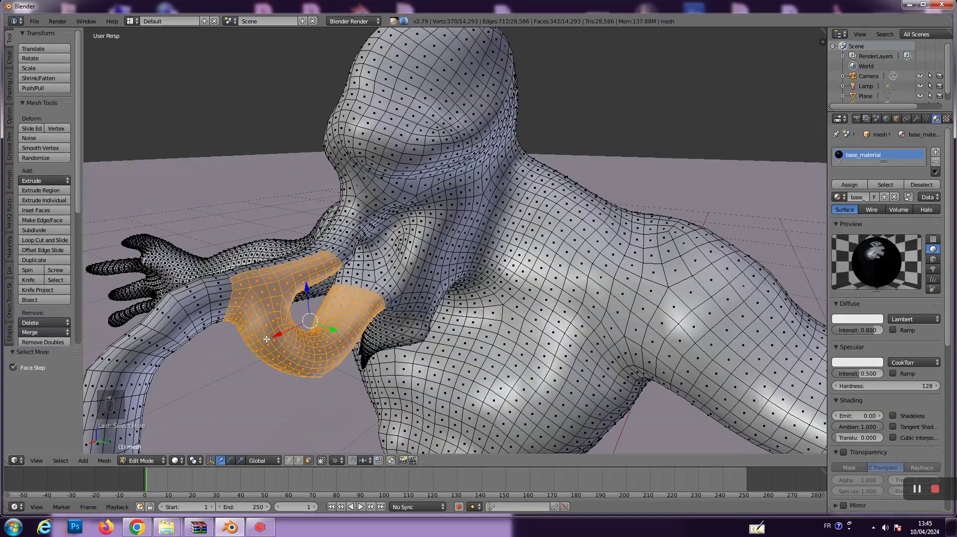
{"action": "key", "text": "x"}
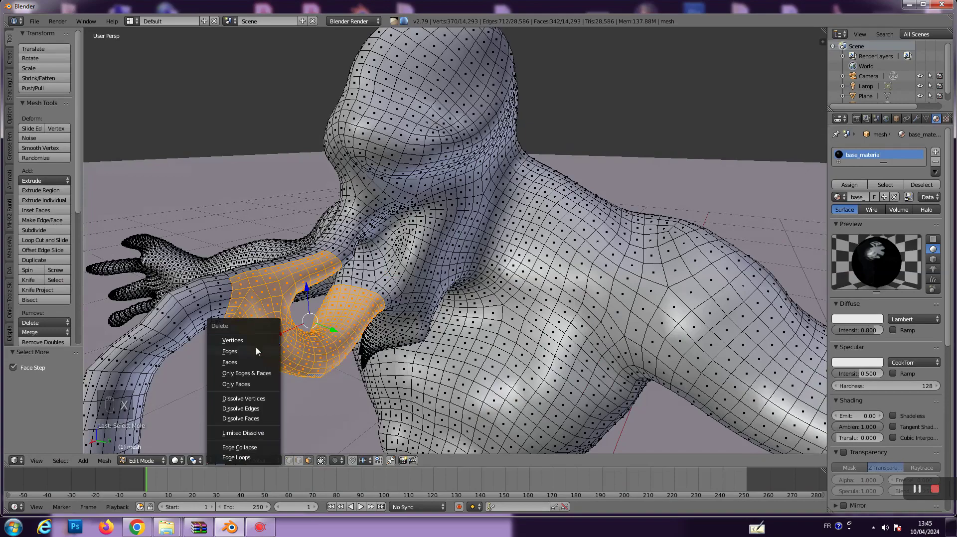
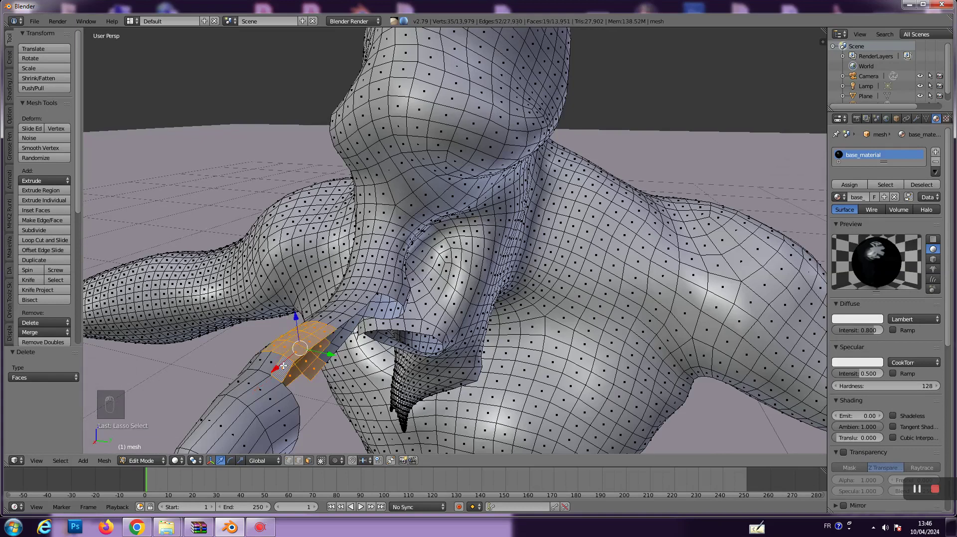
Select and delete the remaining stray face patches around the cut tongue opening
{"action": "key", "text": "ctrl+KP_Add"}
{"action": "key", "text": "ctrl+KP_Add"}
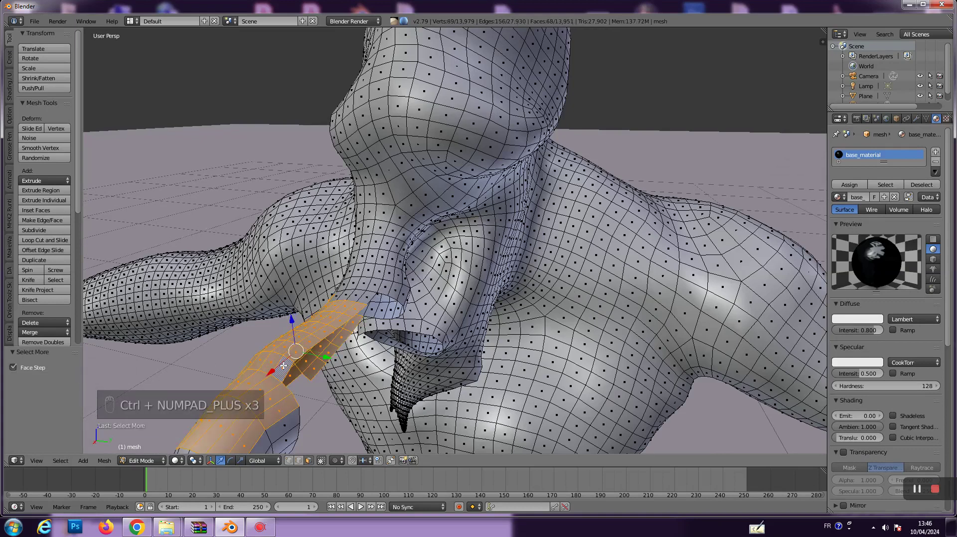
{"action": "key", "text": "ctrl+KP_Add"}
{"action": "key", "text": "ctrl+KP_Subtract"}
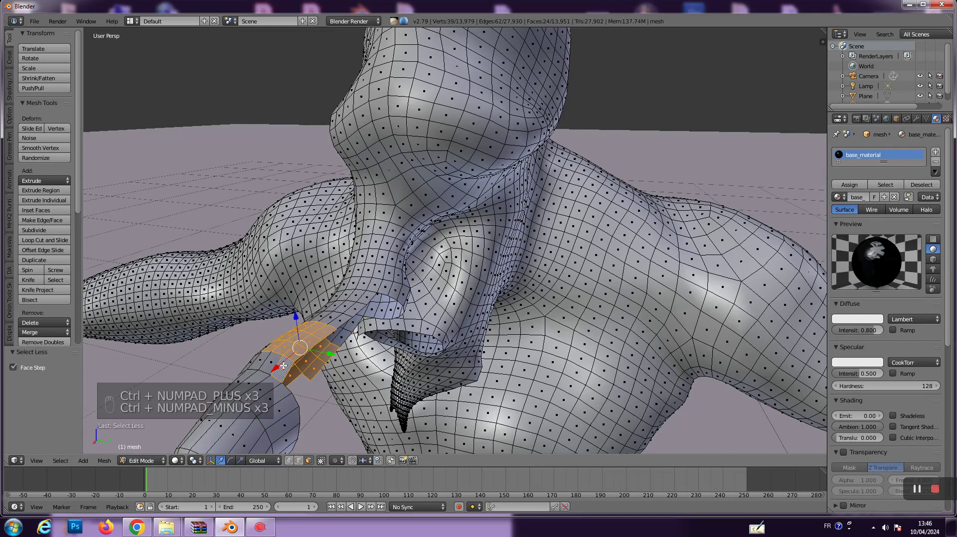
{"action": "key", "text": "x"}
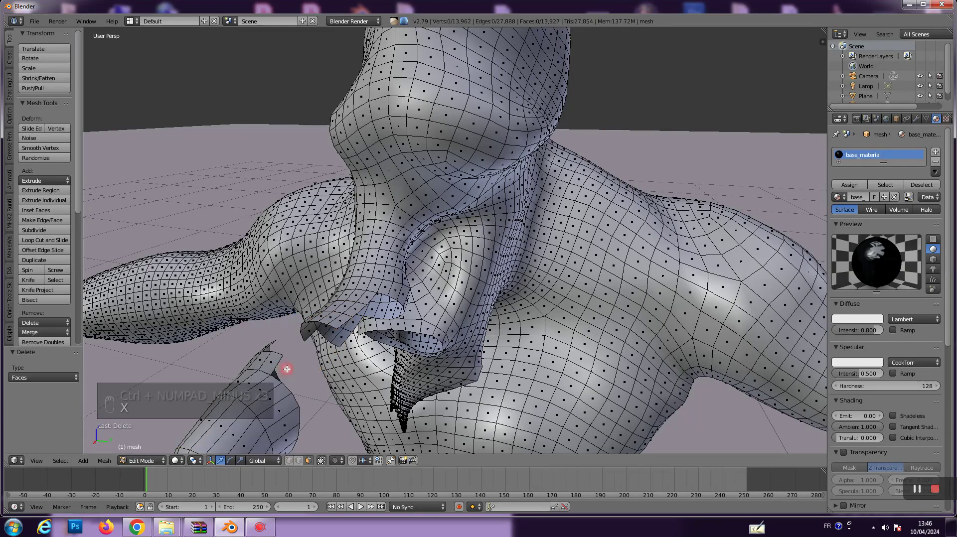
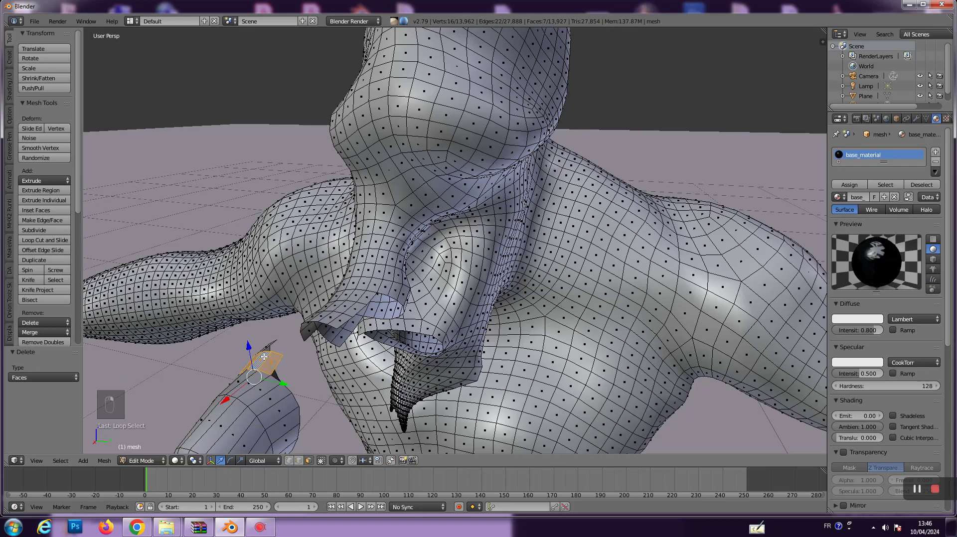
{"action": "key", "text": "Delete"}
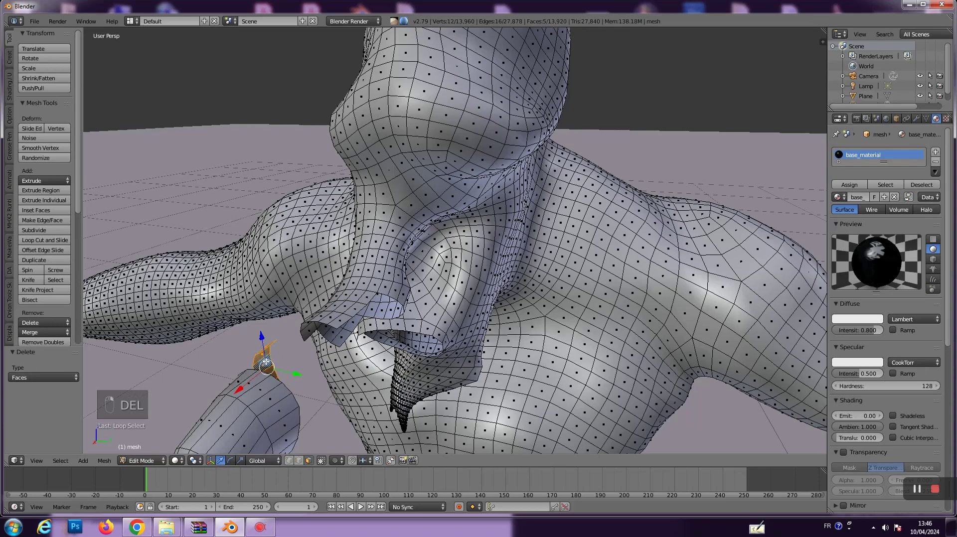
{"action": "key", "text": "Delete"}
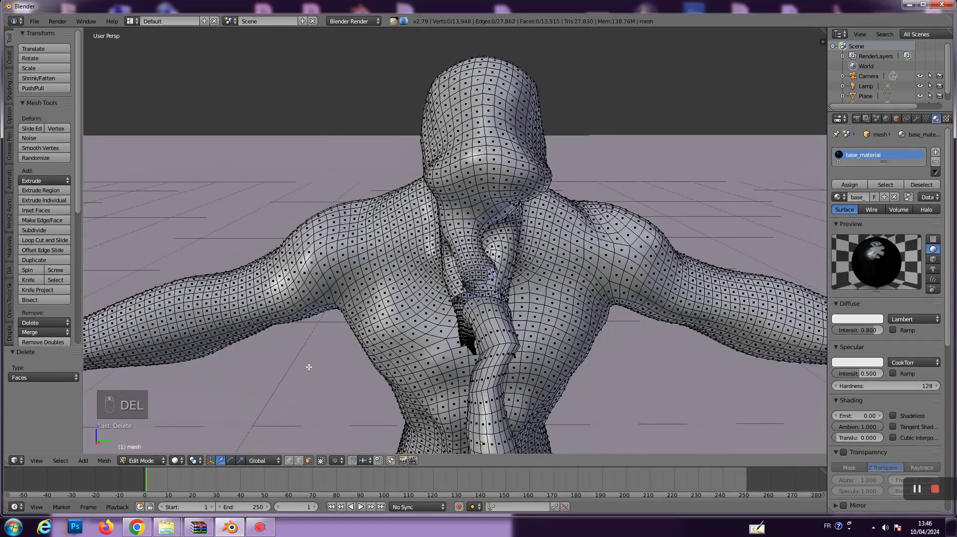
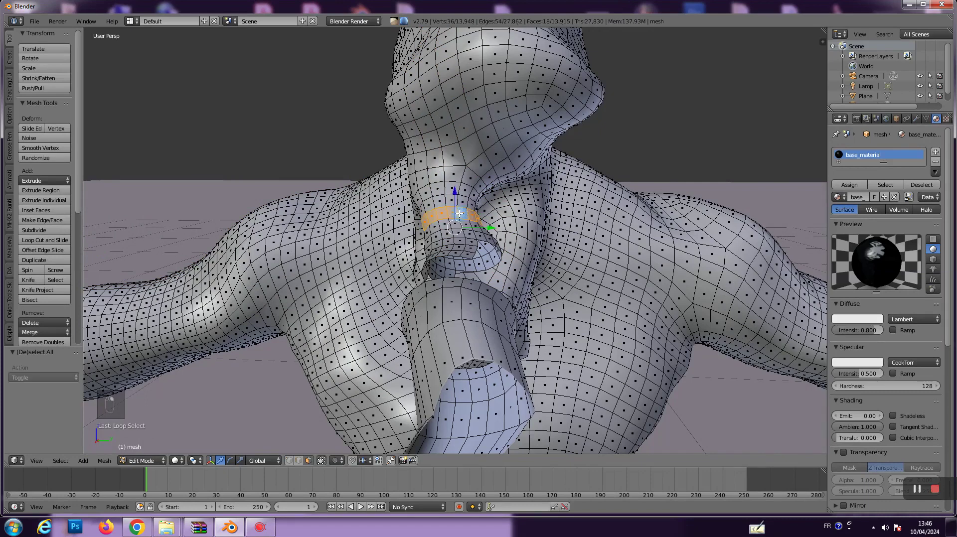
Grow the face selection around the tongue's base three times and delete it, leaving a throat hole
{"action": "key", "text": "ctrl+KP_Add"}
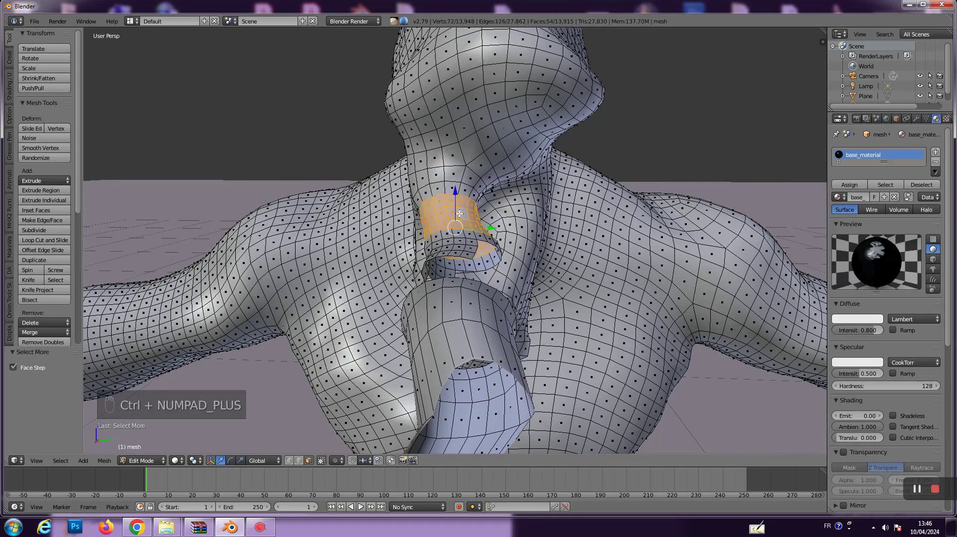
{"action": "key", "text": "ctrl+KP_Add"}
{"action": "key", "text": "ctrl+KP_Add"}
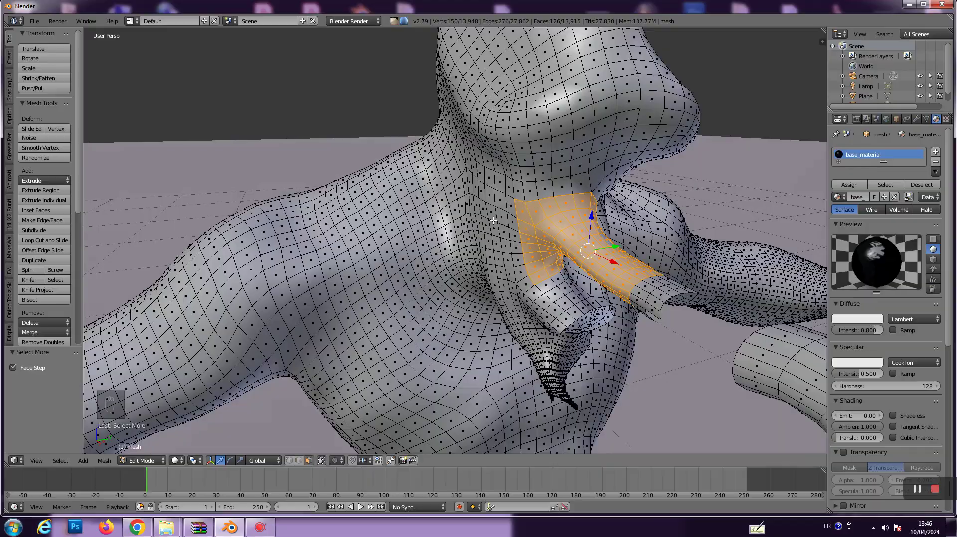
{"action": "key", "text": "Delete"}
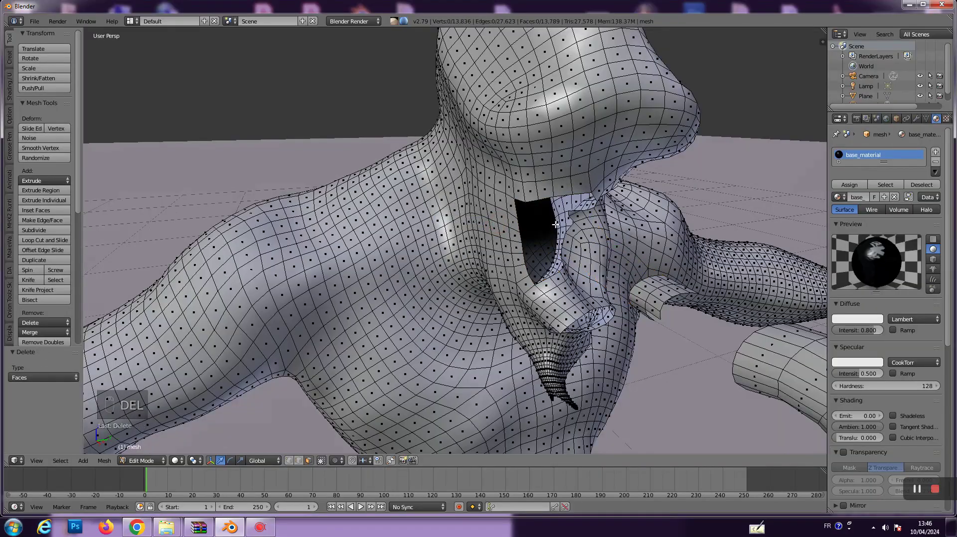
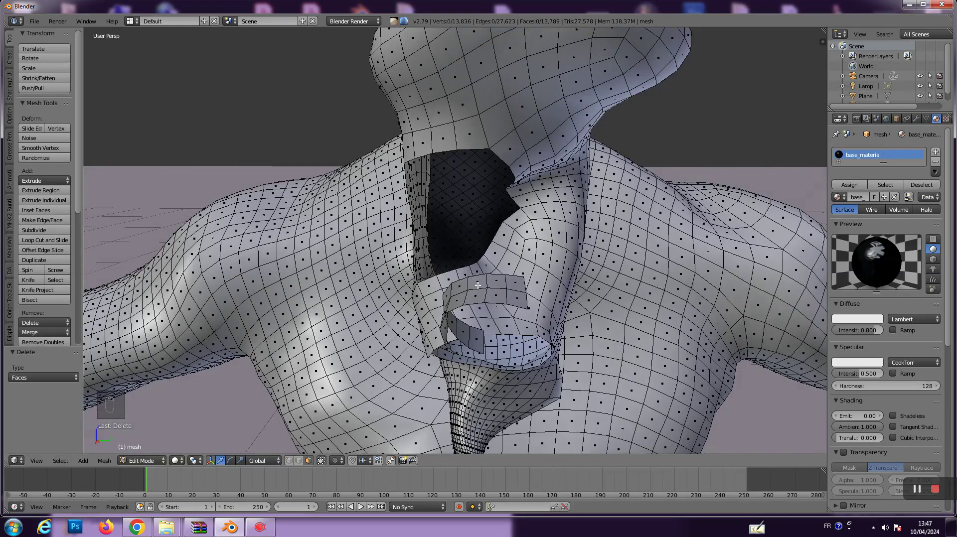
Delete the remaining face strips inside the mouth and fill the throat hole with a new face
{"action": "key", "text": "ctrl+KP_Add"}
{"action": "key", "text": "ctrl+KP_Add"}
{"action": "key", "text": "ctrl+KP_Add"}
{"action": "key", "text": "ctrl+KP_Add"}
{"action": "key", "text": "x"}
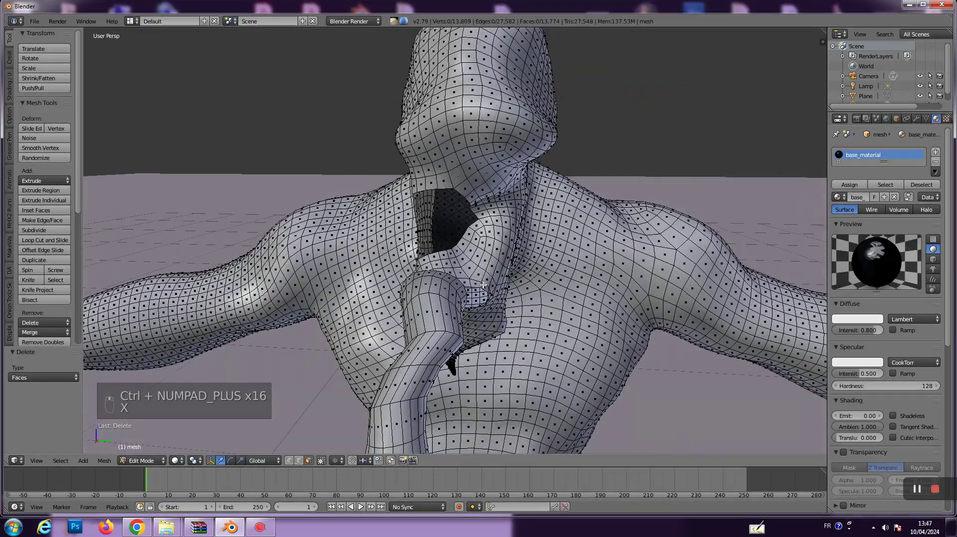
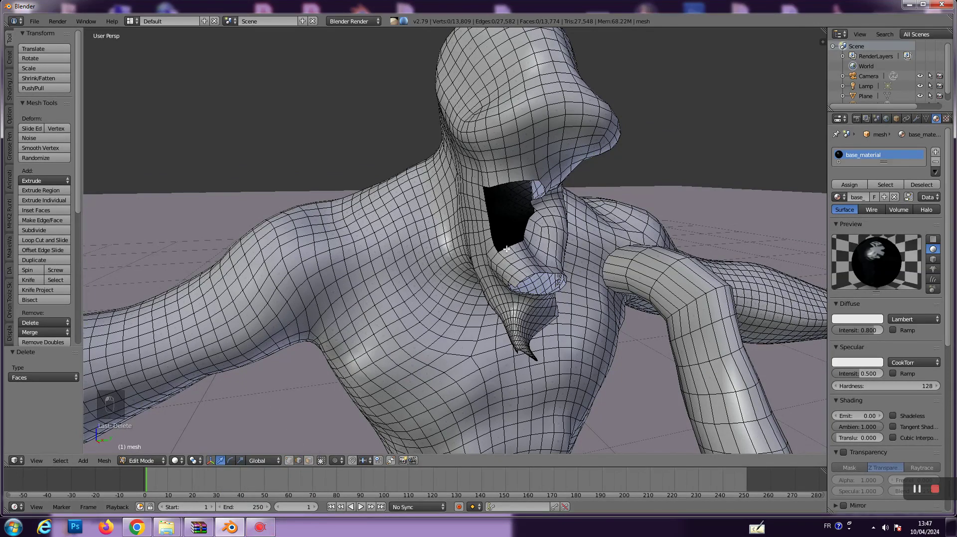
{"action": "key", "text": "f"}
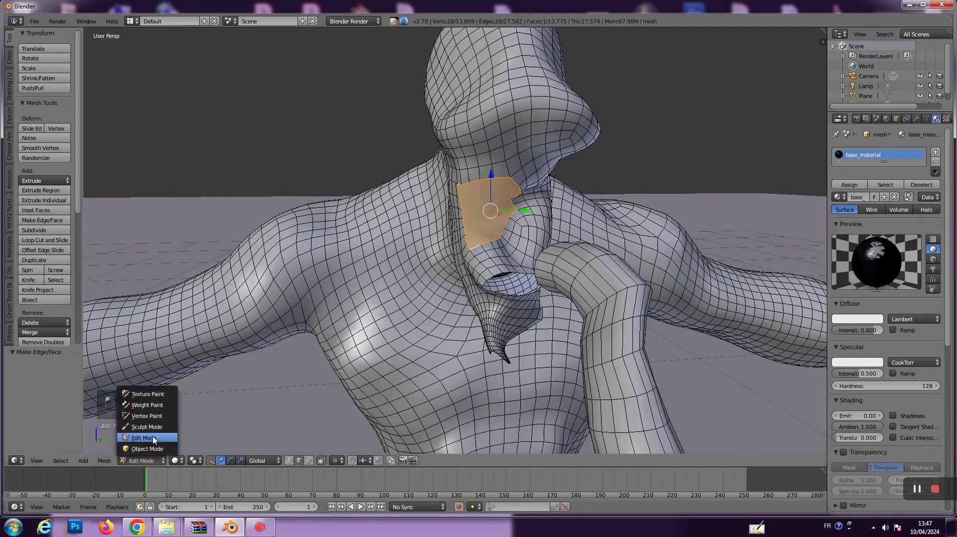
Orbit the view to see the creature's mouth from the side
{"action": "middle_click", "coordinate": [375, 340]}
{"action": "left_click_drag", "start_coordinate": [343, 343], "coordinate": [323, 346]}
{"action": "middle_click", "coordinate": [301, 351]}
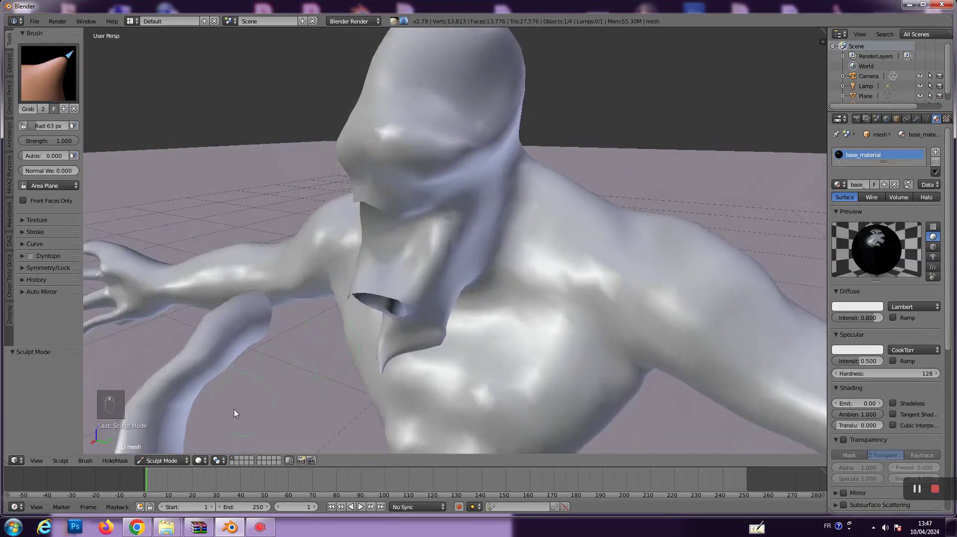
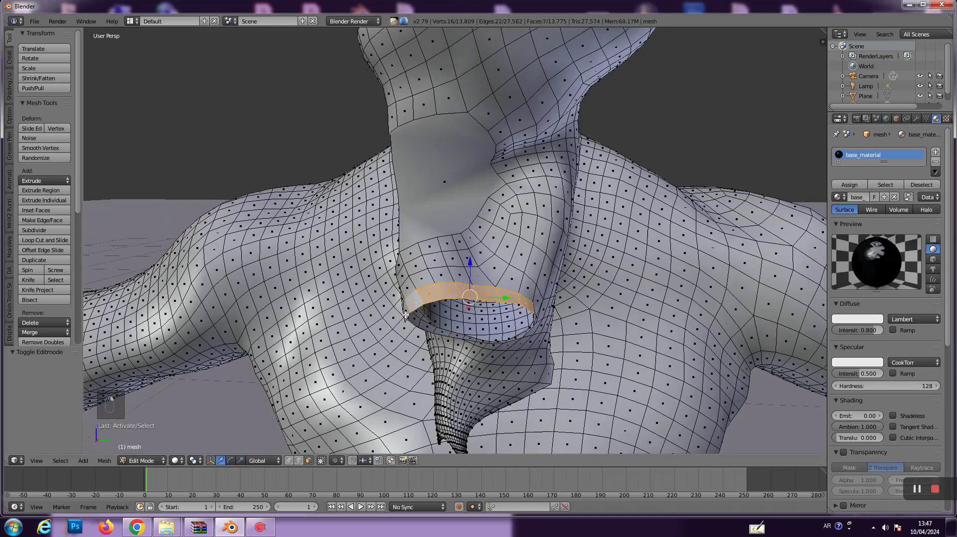
Delete the lip ring faces and move the mouth edge vertices outward into a wide oval cavity
{"action": "key", "text": "Delete"}
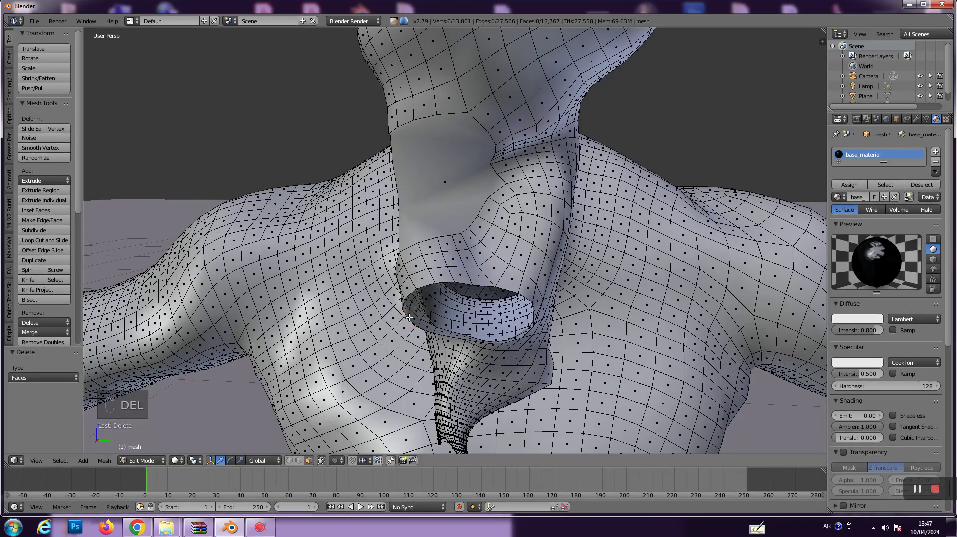
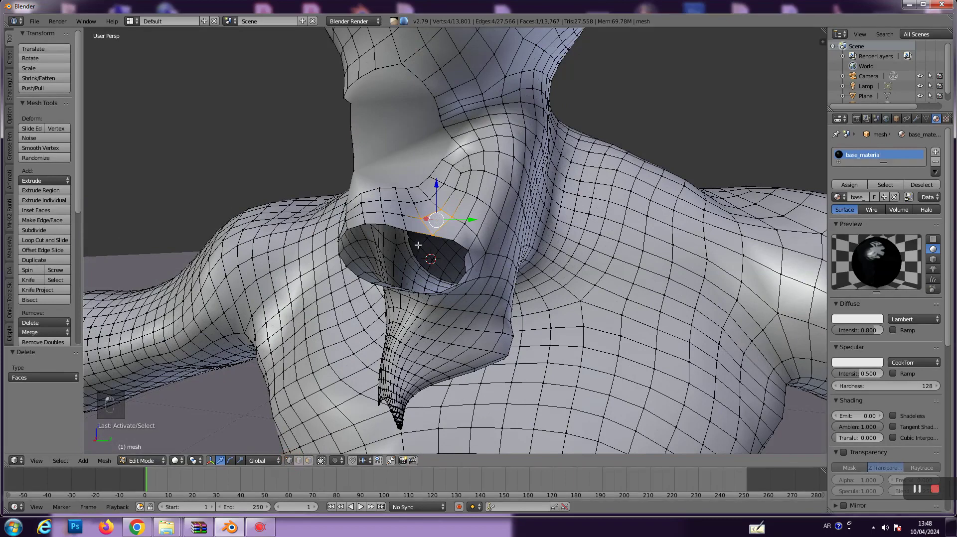
{"action": "key", "text": "g"}
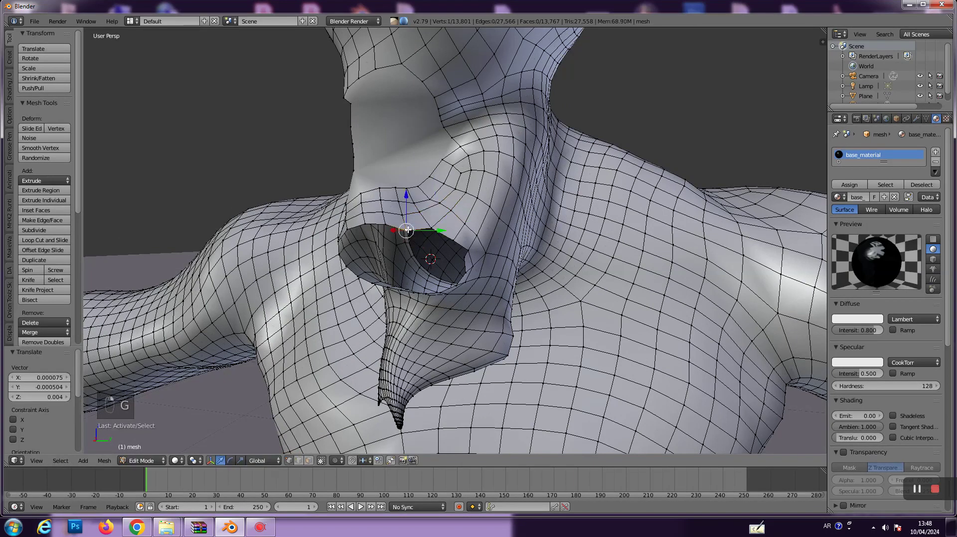
{"action": "key", "text": "g"}
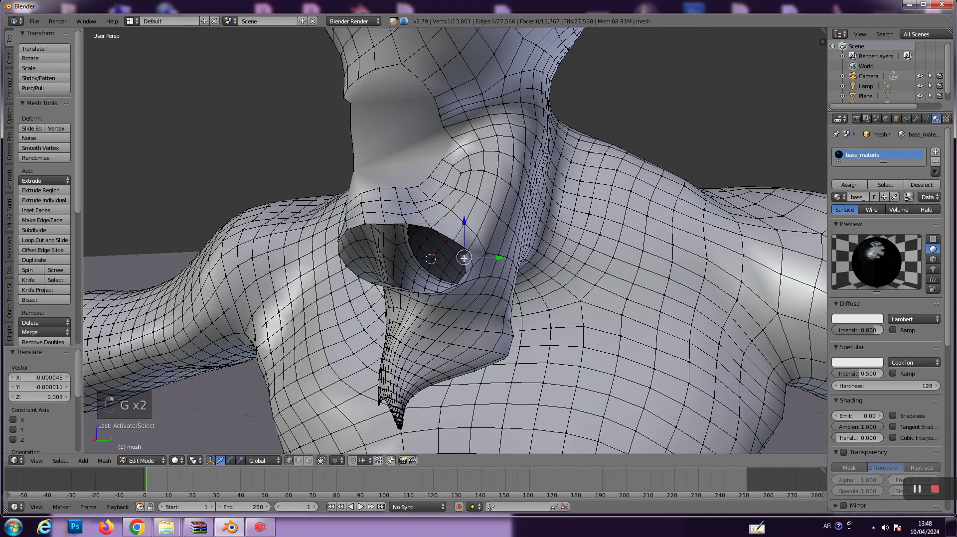
{"action": "key", "text": "g"}
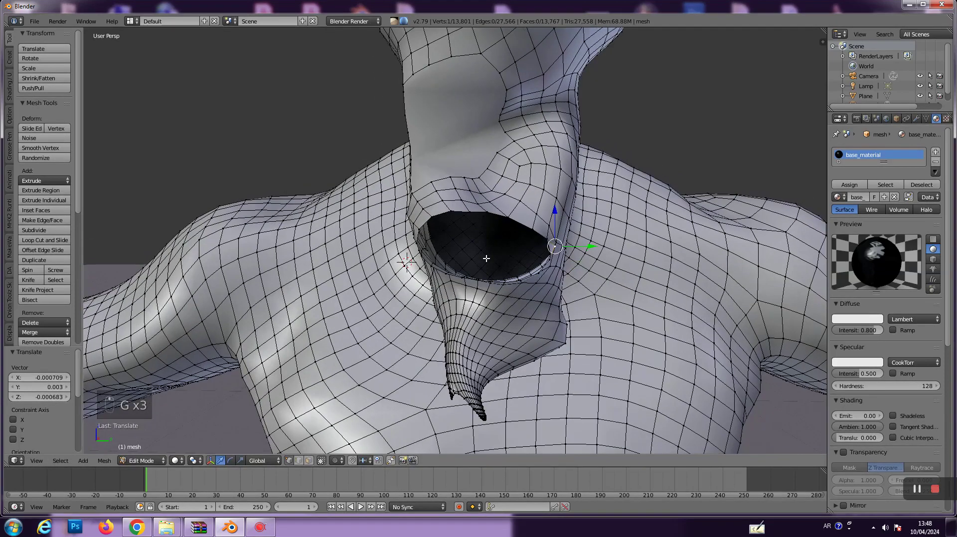
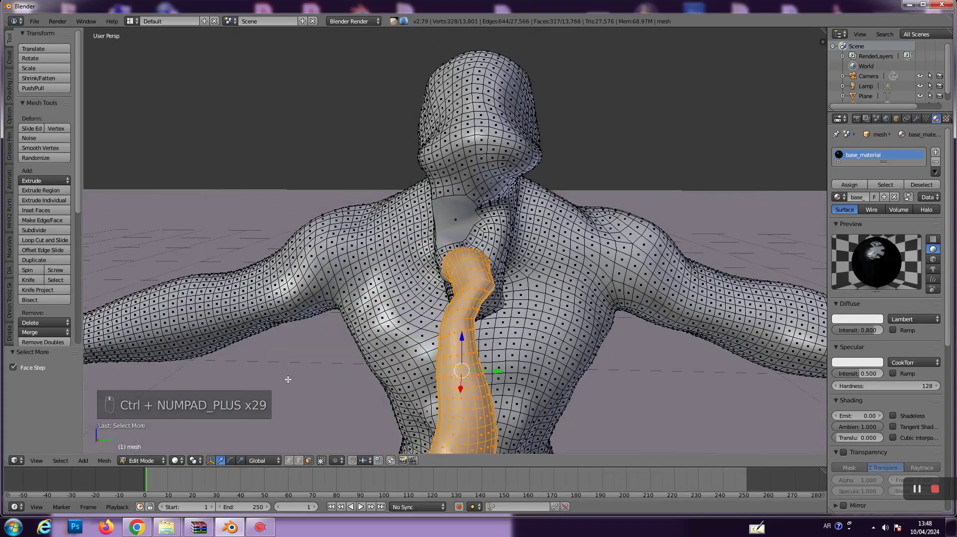
Move the tongue tentacle up along one axis so its end sits against the mouth opening
{"action": "key", "text": "g"}
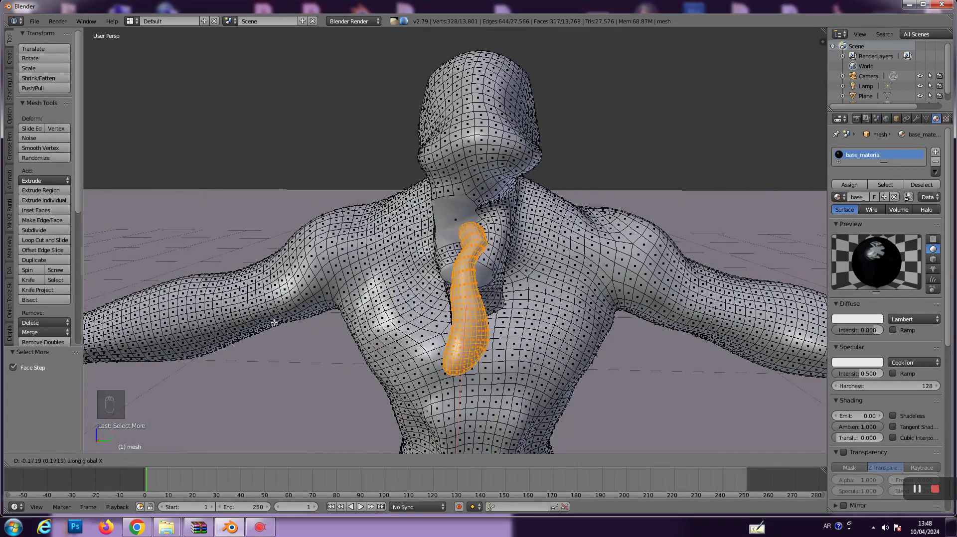
{"action": "key", "text": "g"}
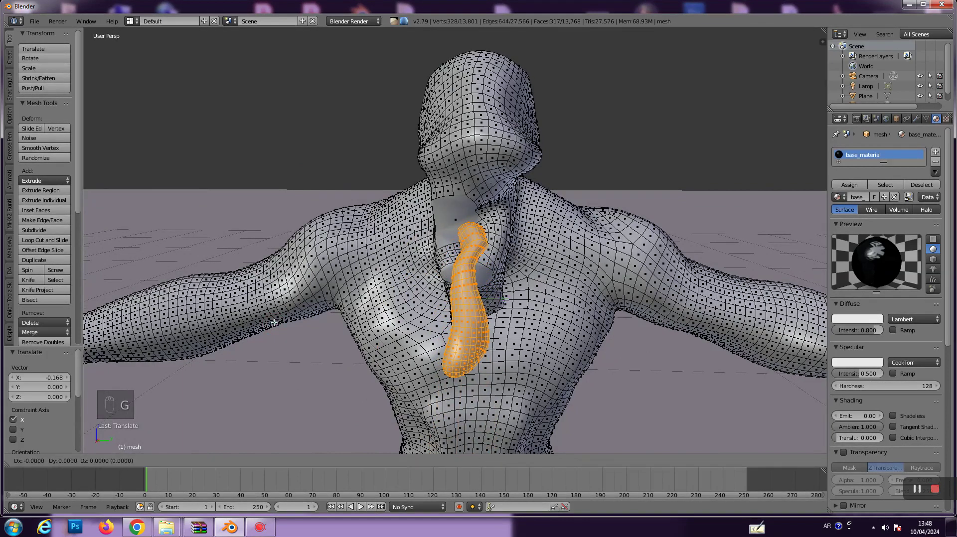
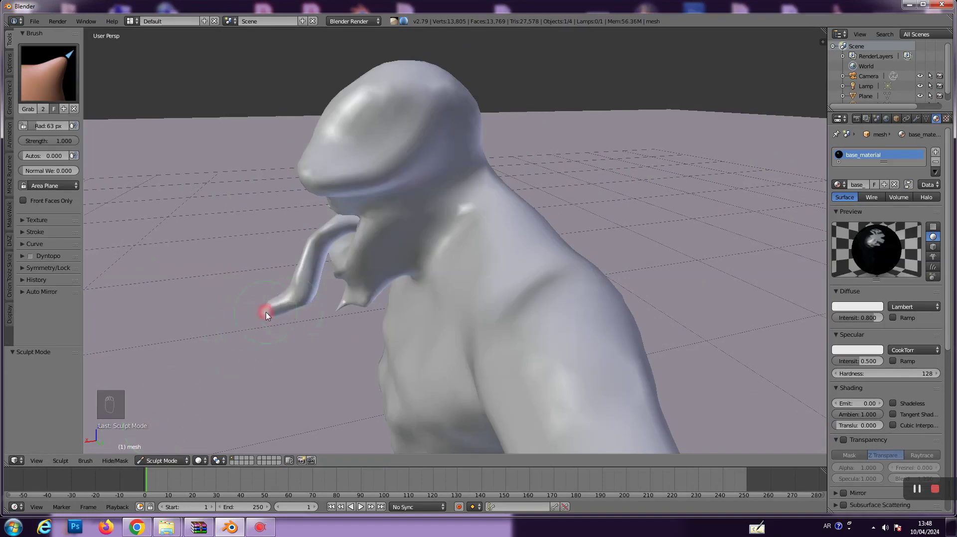
Curve the tongue with a grab stroke, zoom out to the full figure and switch to Rendered shading
{"action": "left_click_drag", "start_coordinate": [270, 308], "coordinate": [36, 128]}
{"action": "middle_click", "coordinate": [36, 128]}
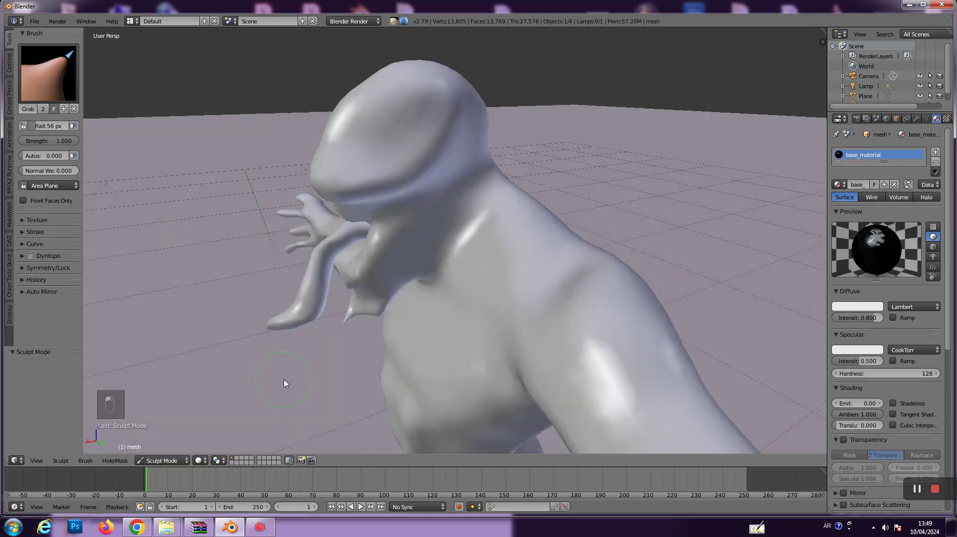
{"action": "left_click_drag", "start_coordinate": [330, 374], "coordinate": [507, 222]}
{"action": "left_click_drag", "start_coordinate": [516, 211], "coordinate": [620, 285]}
{"action": "middle_click", "coordinate": [621, 286]}
{"action": "left_click_drag", "start_coordinate": [620, 285], "coordinate": [525, 282]}
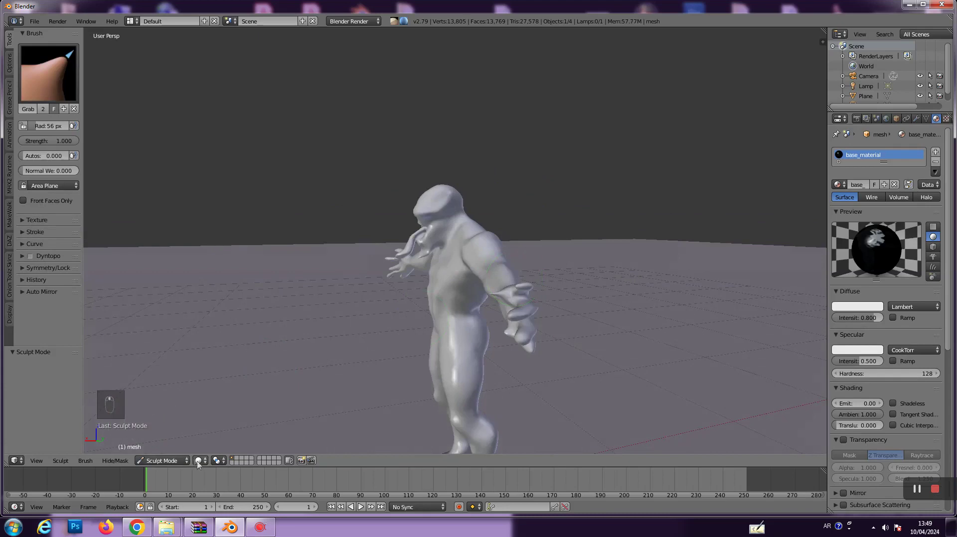
{"action": "left_click", "coordinate": [207, 464]}
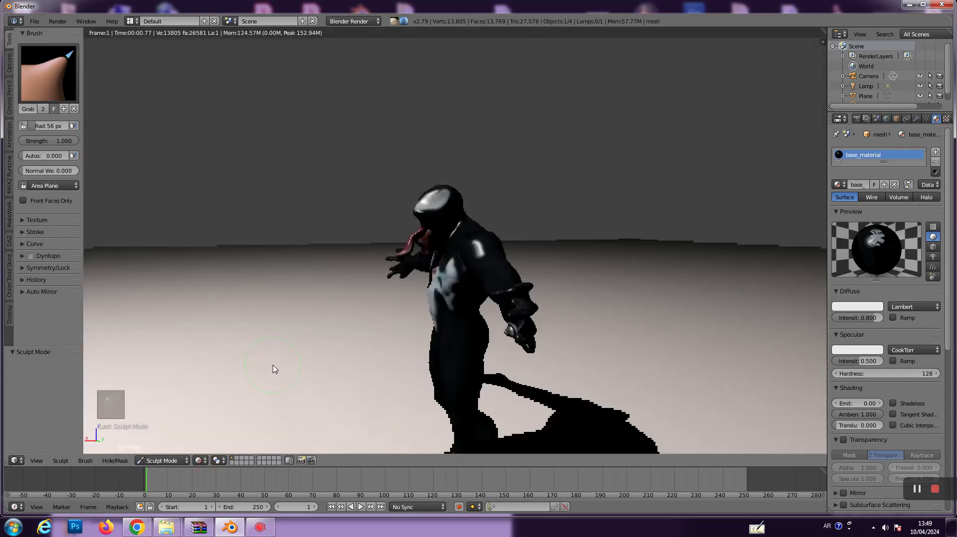